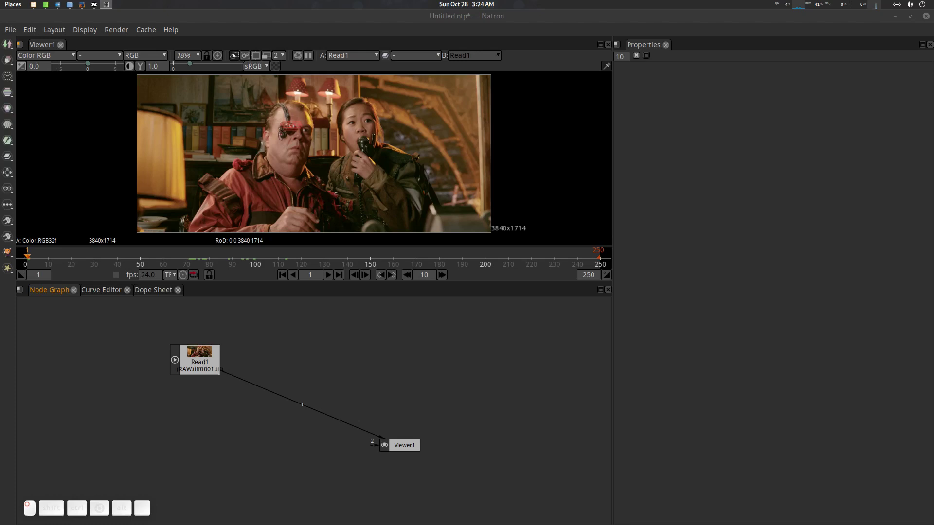
# Show the Read1 node's parameters (RAW tiff source, empty proxy file) in the Properties panel.
pyautogui.click(457, 21)
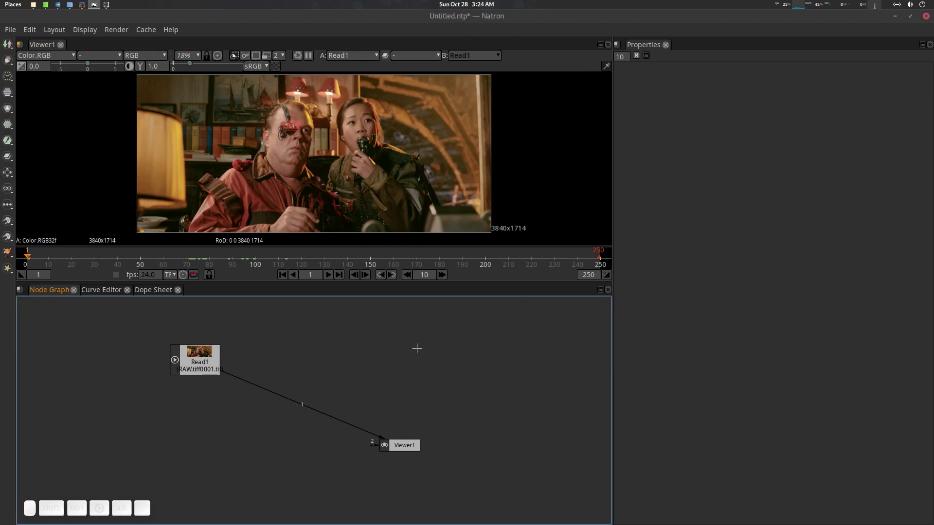
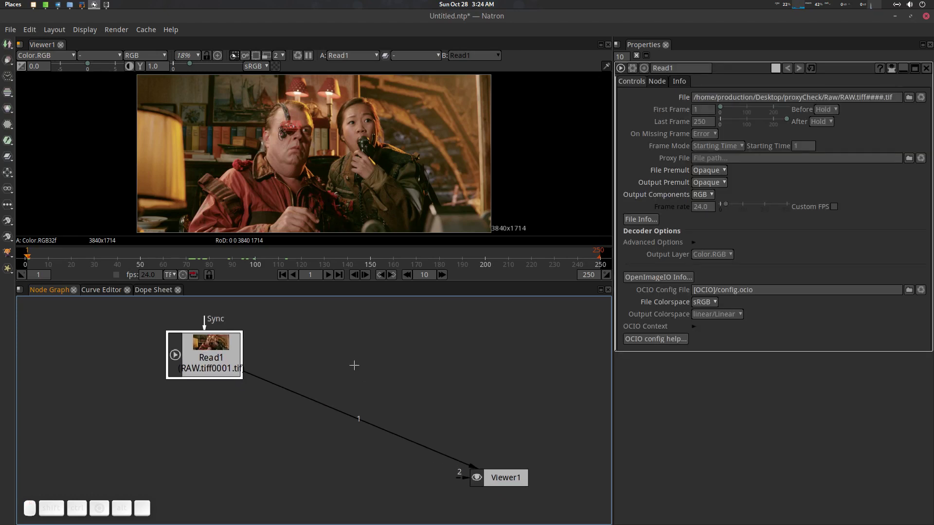
pyautogui.click(218, 347)
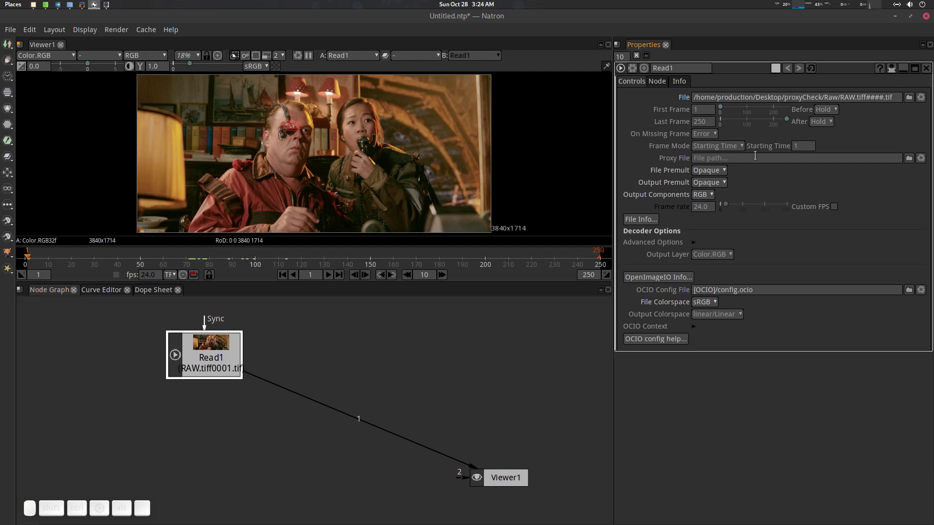
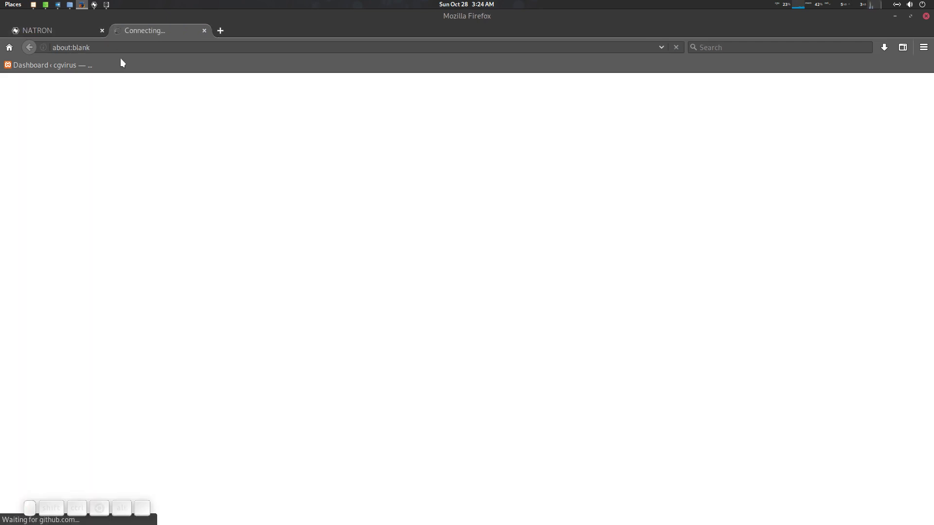
# Scroll the natron-plugins GitHub README down to its Installation section.
pyautogui.scroll(-3)
pyautogui.scroll(-3)
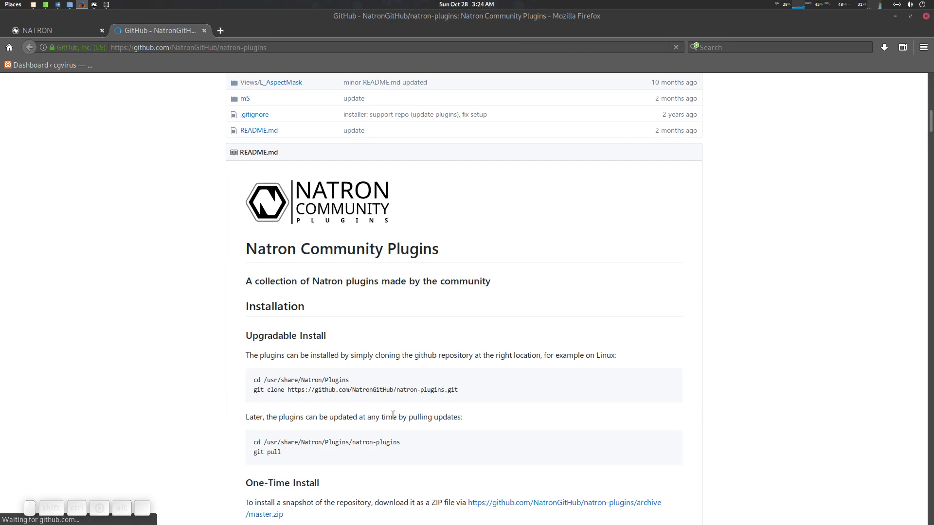
pyautogui.scroll(-3)
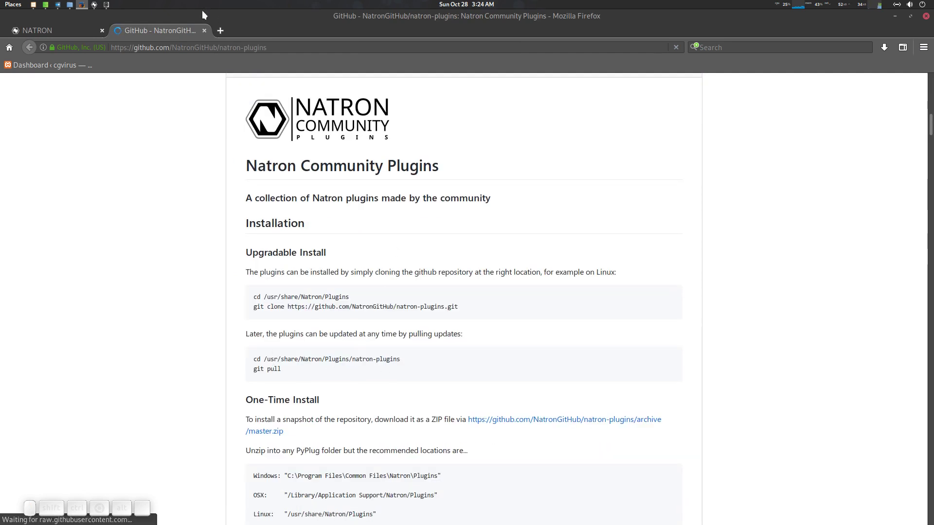
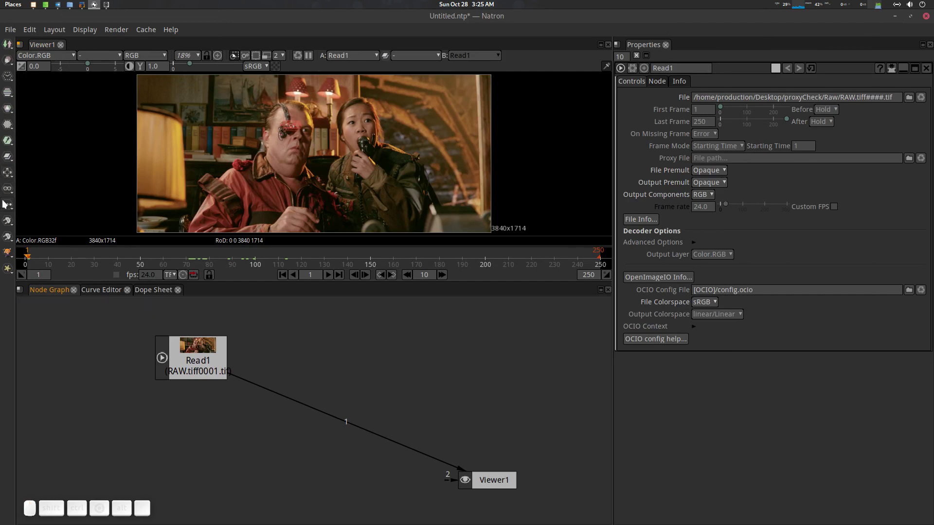
# Create a Proxy_File node from the node search in the Node Graph.
pyautogui.click(9, 226)
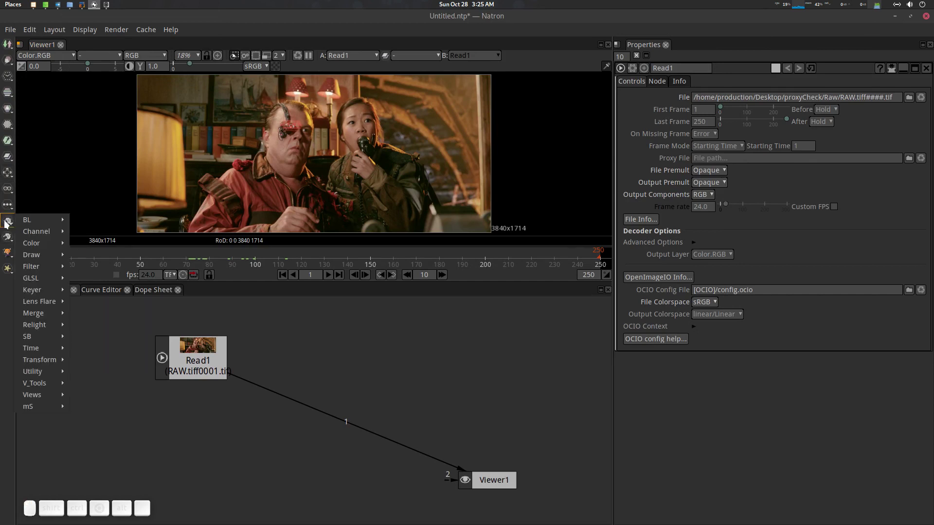
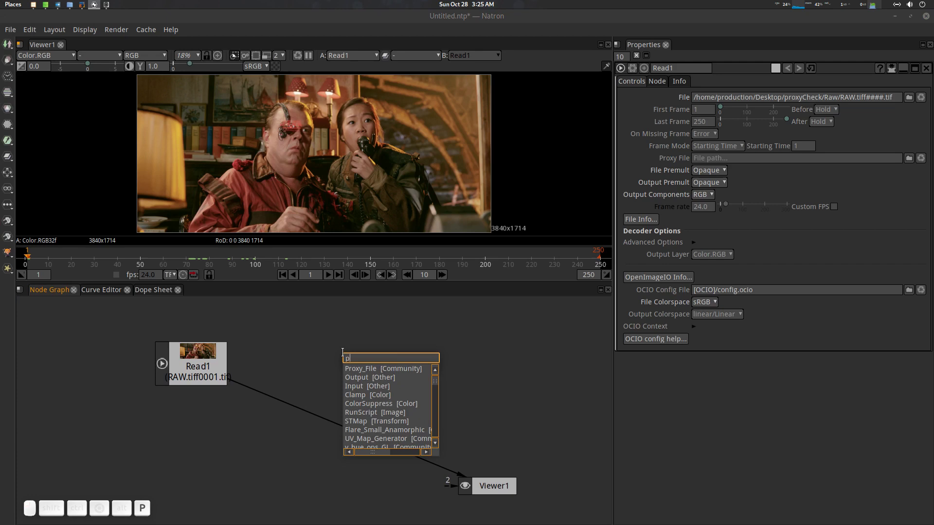
pyautogui.press('x')
pyautogui.press('y')
pyautogui.press('Down')
pyautogui.press('Return')
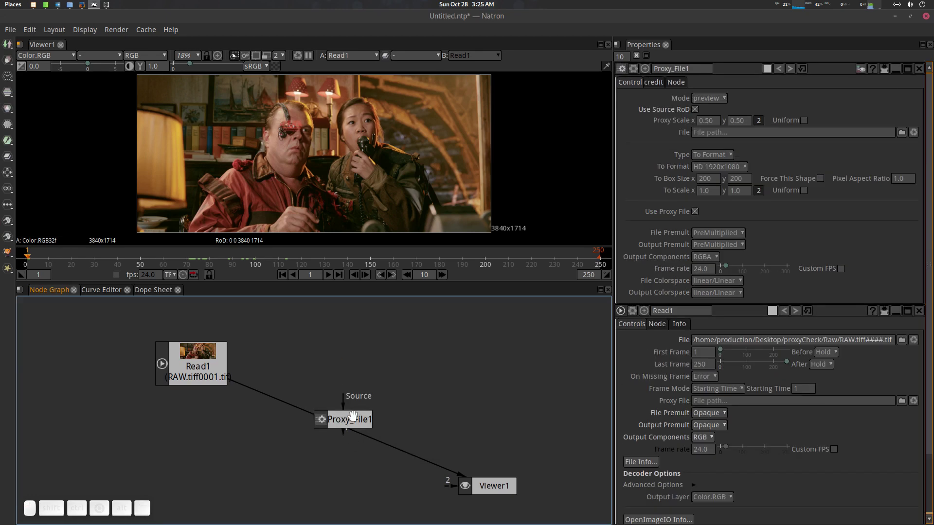
# Drop Proxy_File1 onto the Read1–Viewer1 link so the viewer shows the half-size proxy.
pyautogui.click(357, 422)
pyautogui.click(402, 389)
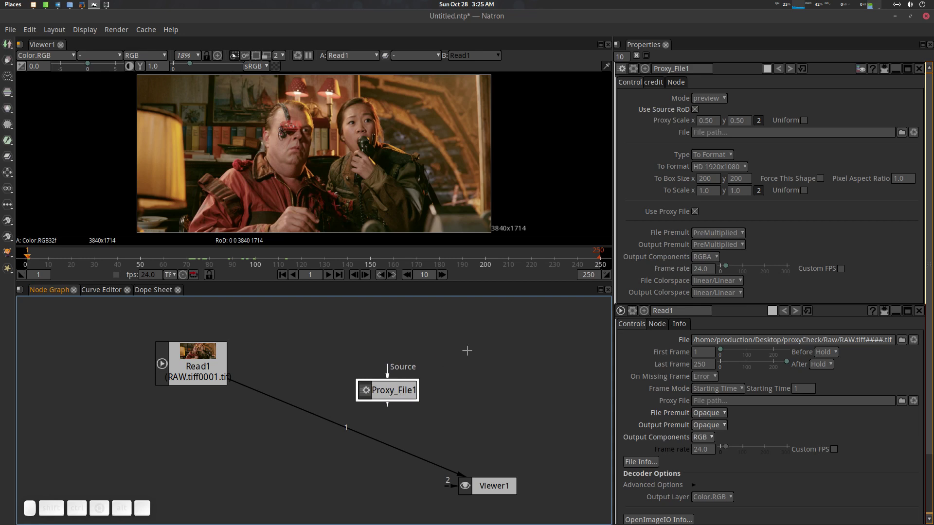
pyautogui.moveTo(401, 387); pyautogui.dragTo(229, 378)
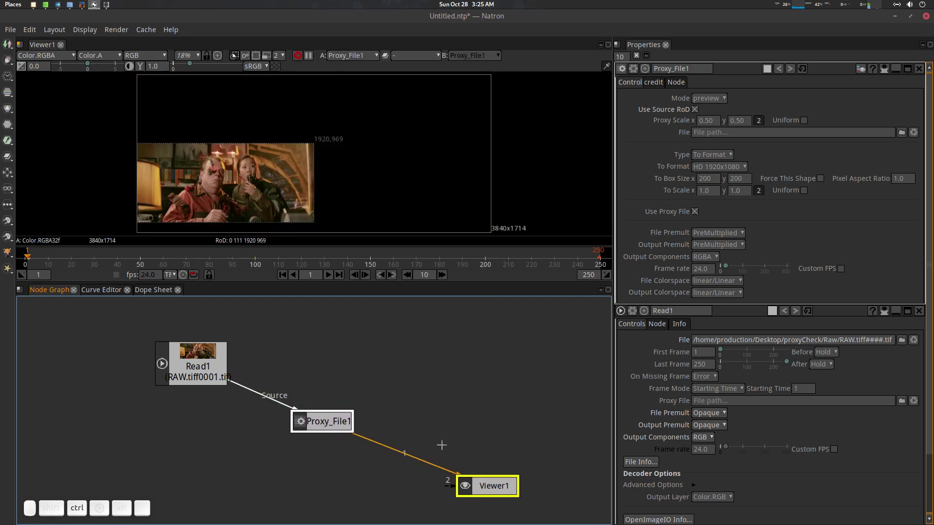
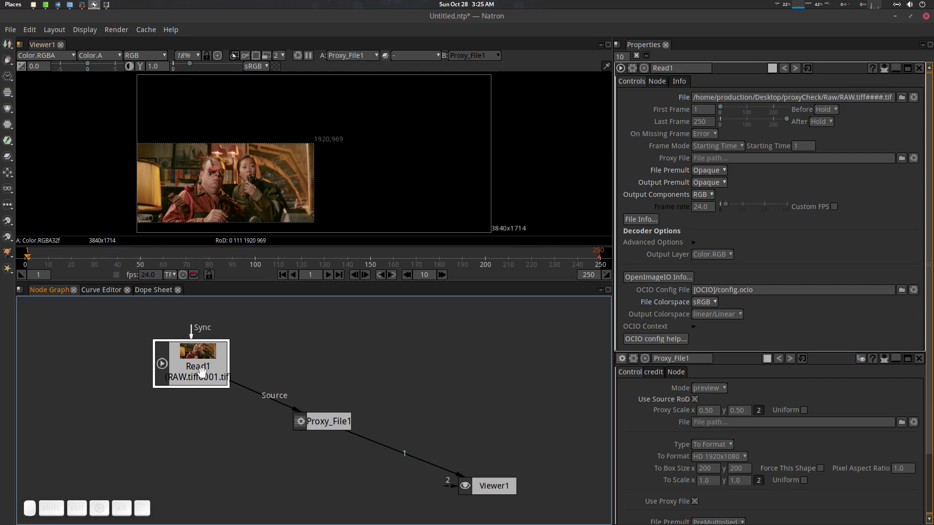
# Compare the original Read1 image and the Proxy_File1 output in the viewer around frame 28.
pyautogui.click(333, 426)
pyautogui.press('d')
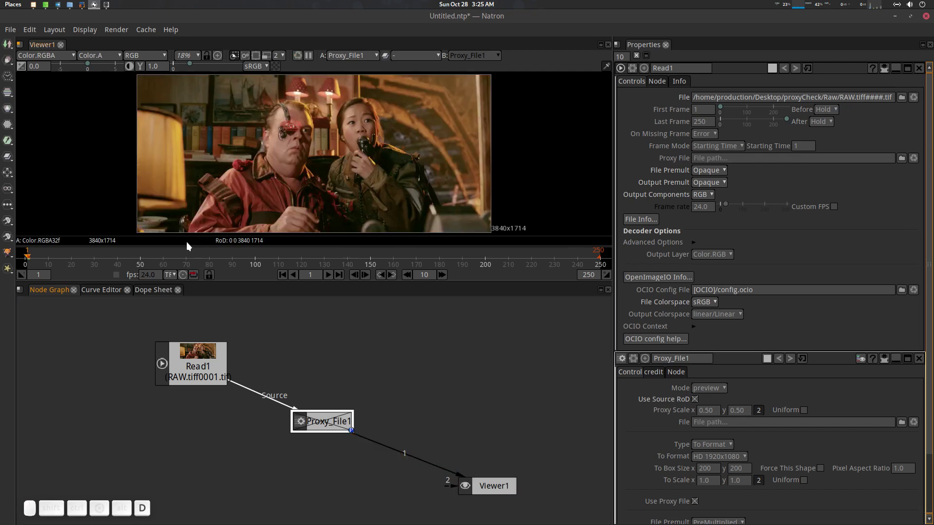
pyautogui.click(142, 257)
pyautogui.moveTo(178, 262); pyautogui.dragTo(218, 259)
pyautogui.moveTo(215, 258); pyautogui.dragTo(279, 270)
pyautogui.click(335, 421)
pyautogui.click(328, 421)
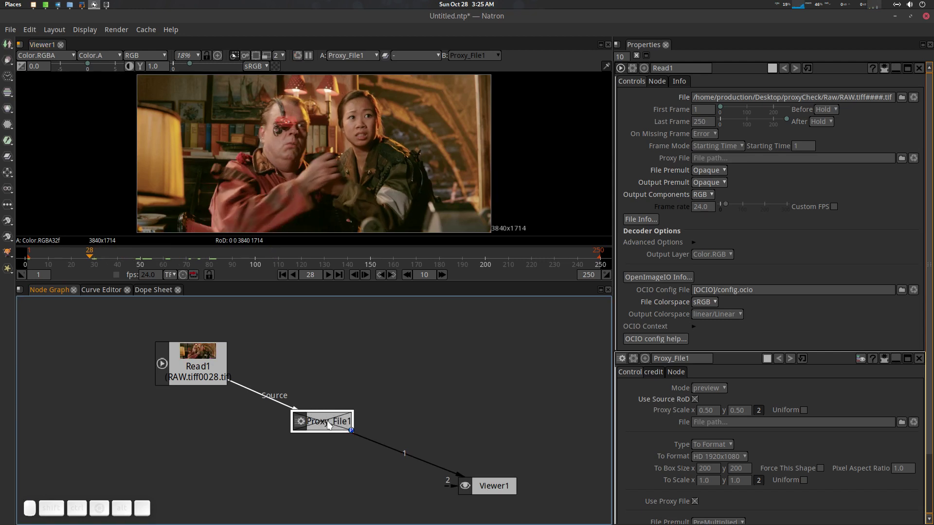
pyautogui.press('d')
# In Proxy_File1's settings, merge the x/y proxy scale into a single 0.50 value.
pyautogui.click(362, 185)
pyautogui.scroll(-3)
pyautogui.click(418, 191)
pyautogui.scroll(3)
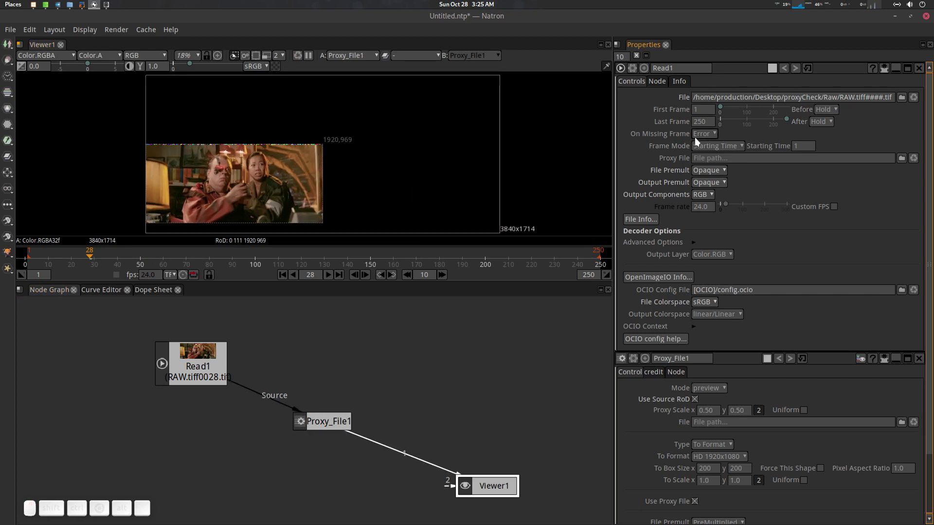
pyautogui.click(326, 423)
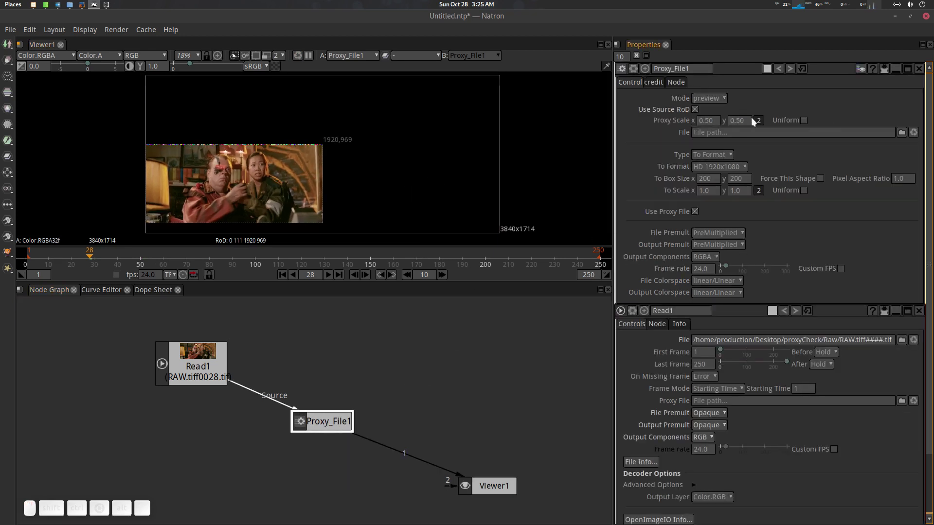
pyautogui.click(727, 104)
pyautogui.click(724, 104)
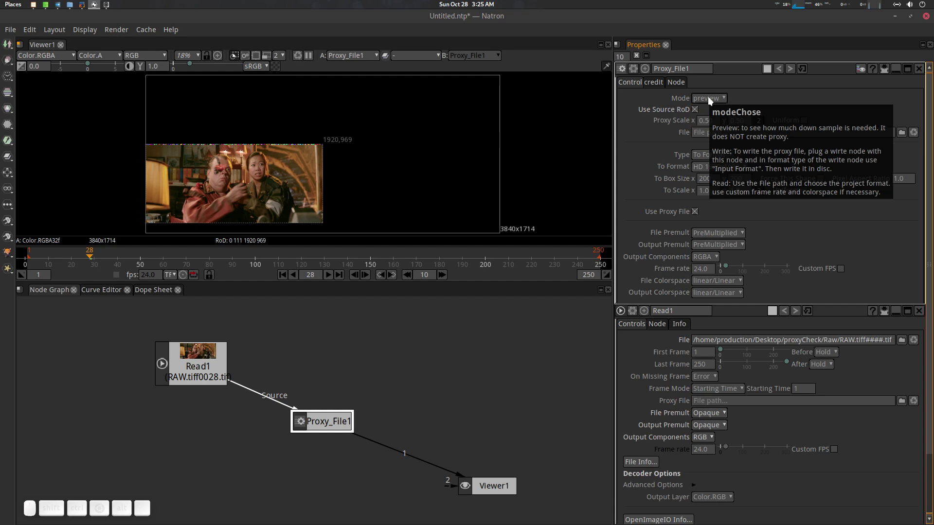
pyautogui.click(711, 100)
pyautogui.click(719, 112)
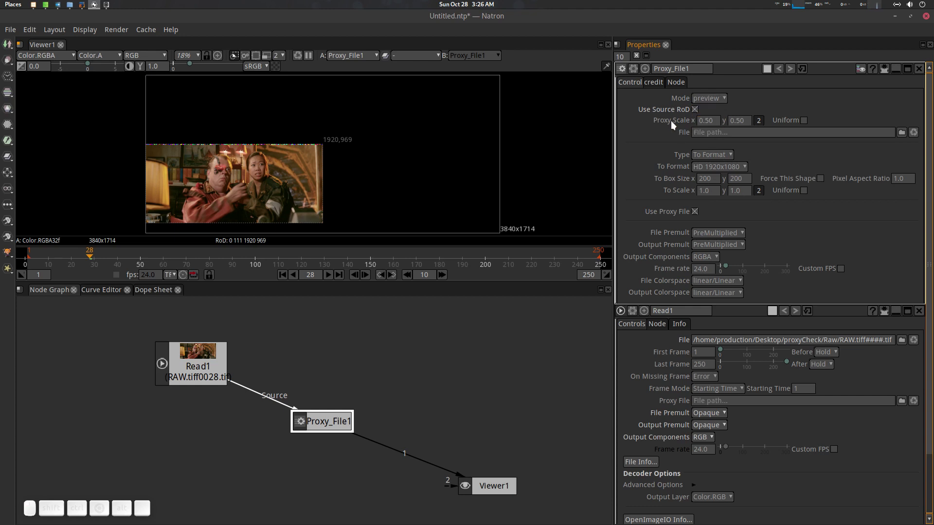
pyautogui.click(765, 121)
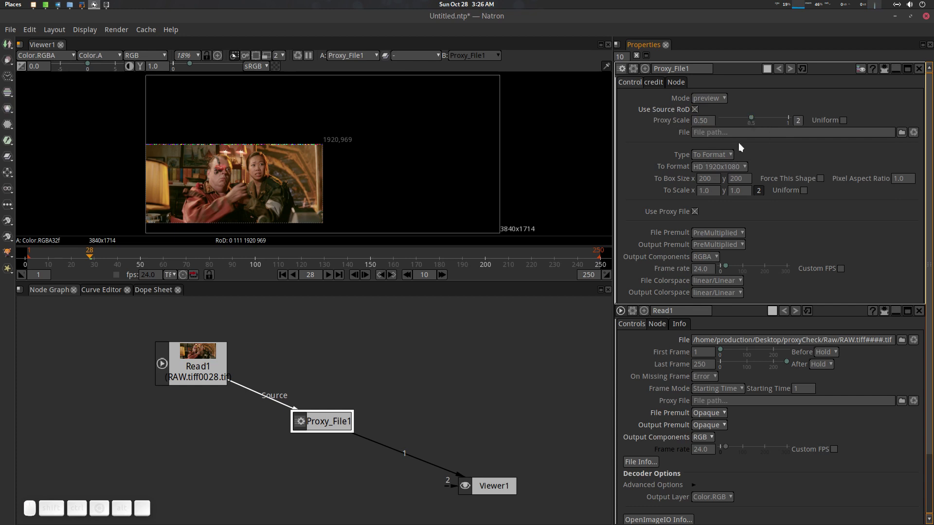
# Bring up the list of output format choices for Proxy_File1.
pyautogui.click(537, 203)
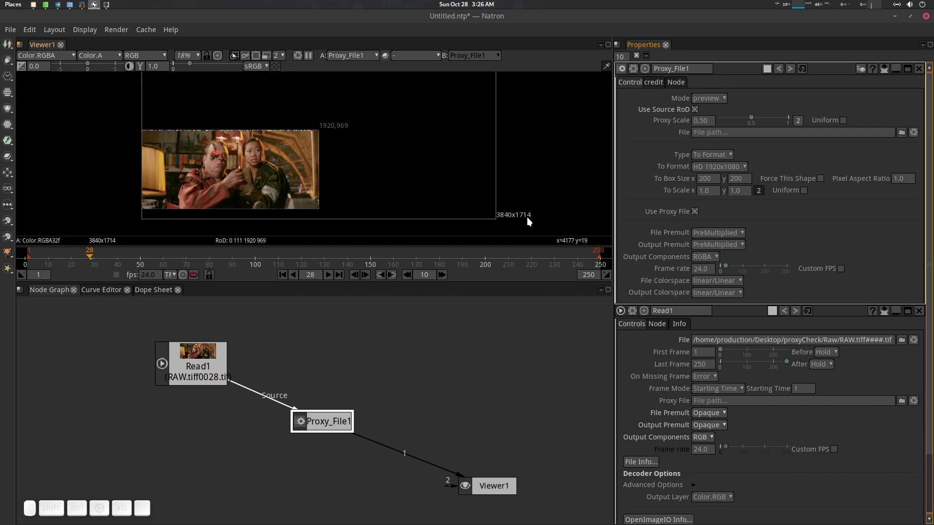
pyautogui.click(739, 170)
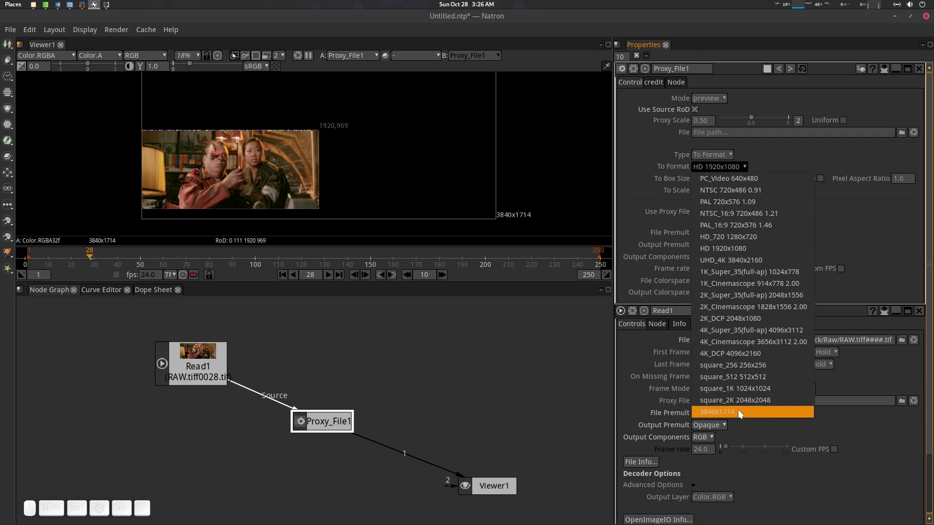
# Set Proxy_File1's output format to 3840x1714.
pyautogui.click(739, 415)
pyautogui.click(441, 178)
pyautogui.scroll(-3)
pyautogui.click(453, 168)
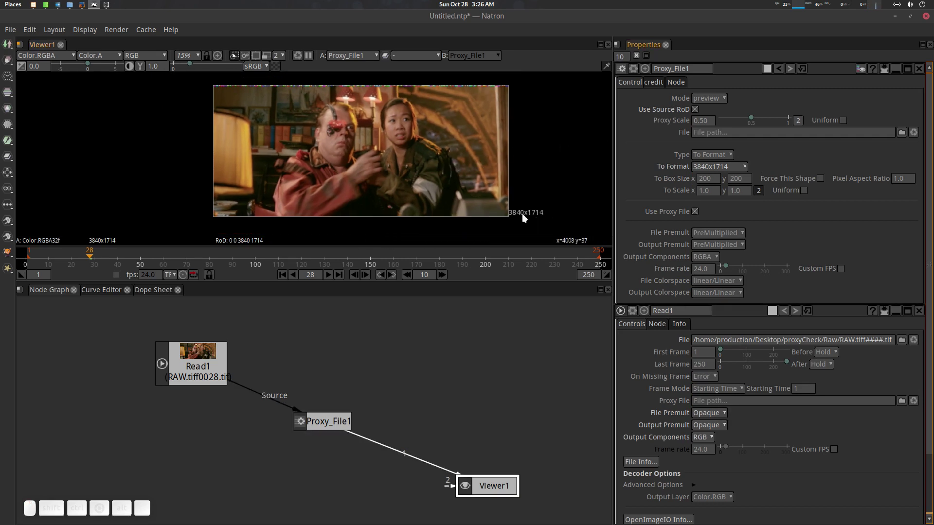
pyautogui.click(516, 183)
pyautogui.click(399, 146)
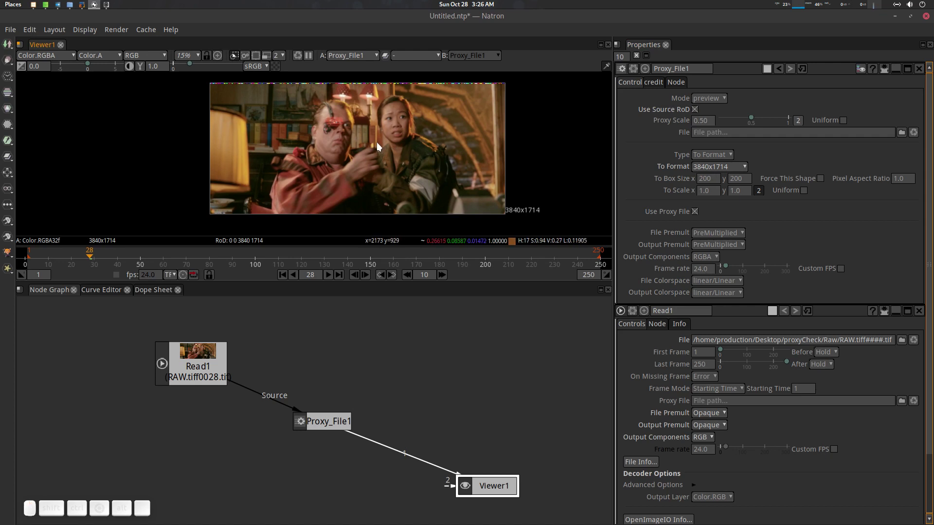
# Drag the proxy scale down through about 0.385, 0.147 and 0.2, checking the result at frame 49.
pyautogui.moveTo(753, 120); pyautogui.dragTo(491, 265)
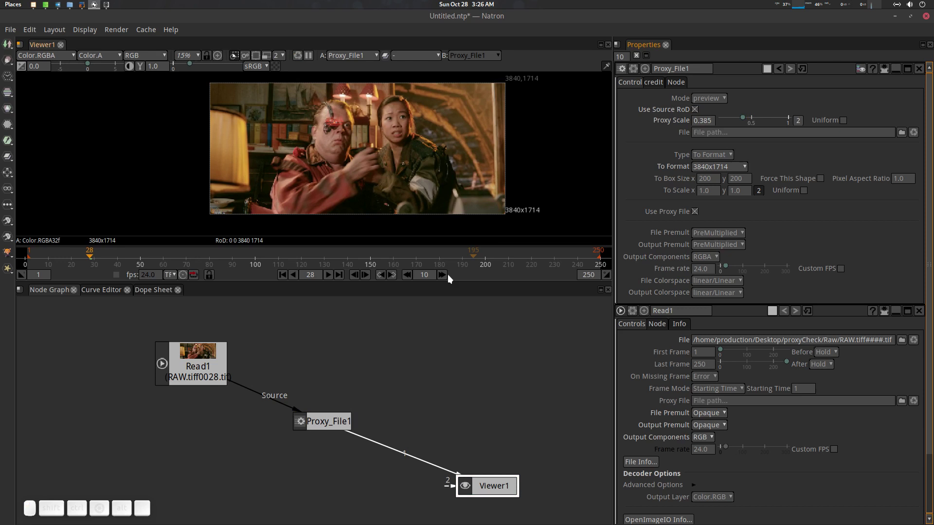
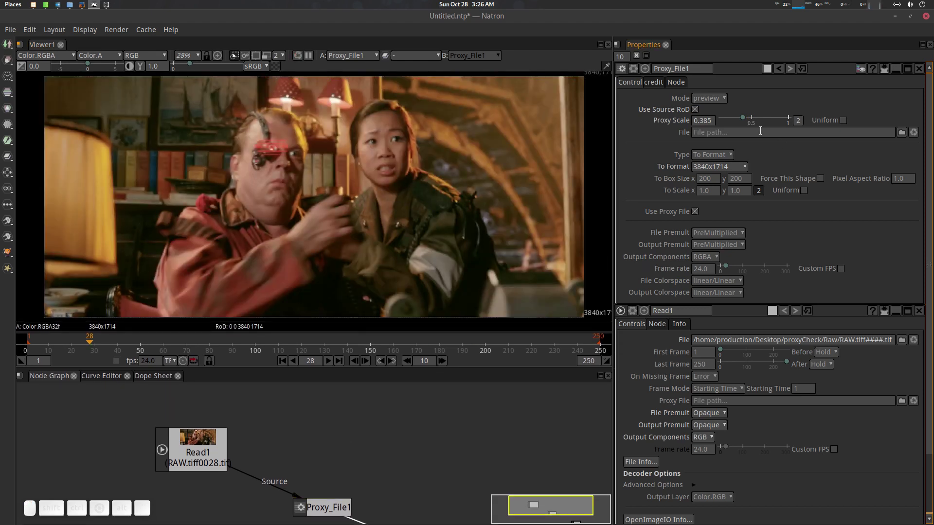
pyautogui.moveTo(745, 120); pyautogui.dragTo(388, 187)
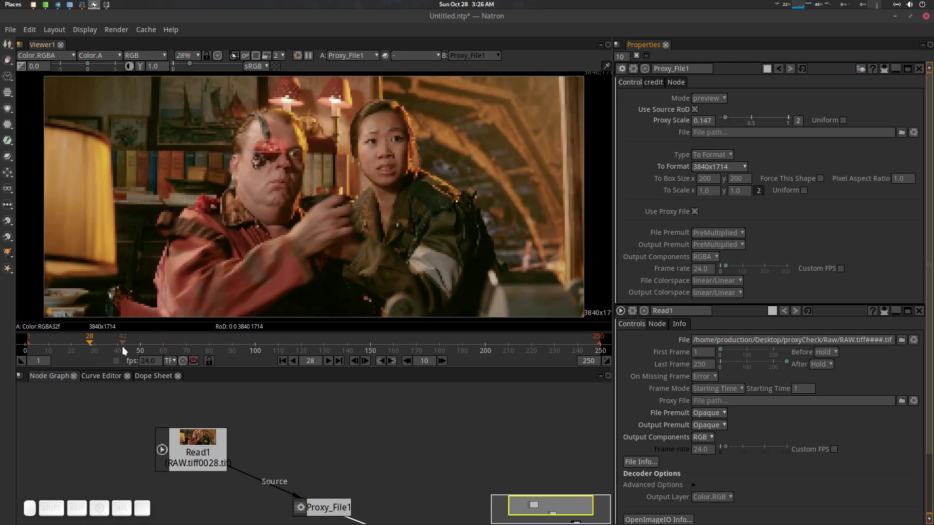
pyautogui.click(128, 349)
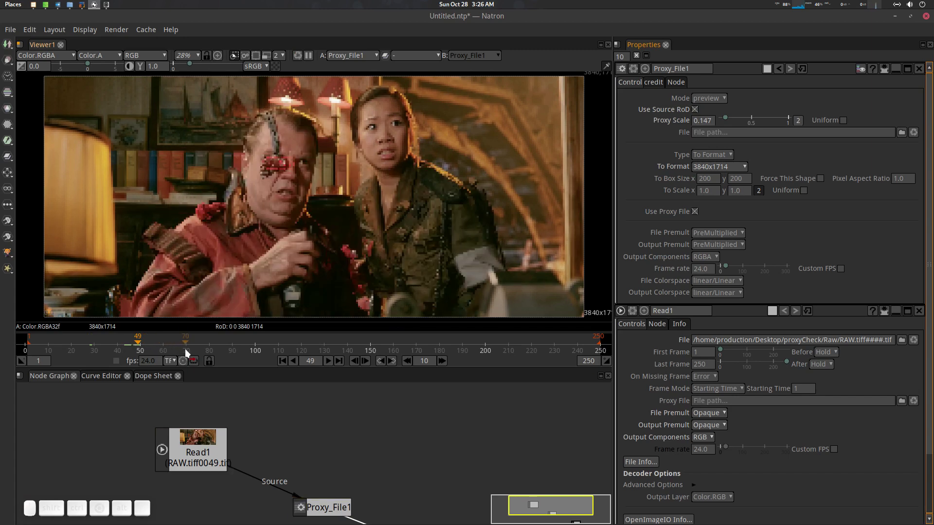
pyautogui.scroll(-3)
pyautogui.click(388, 223)
pyautogui.scroll(3)
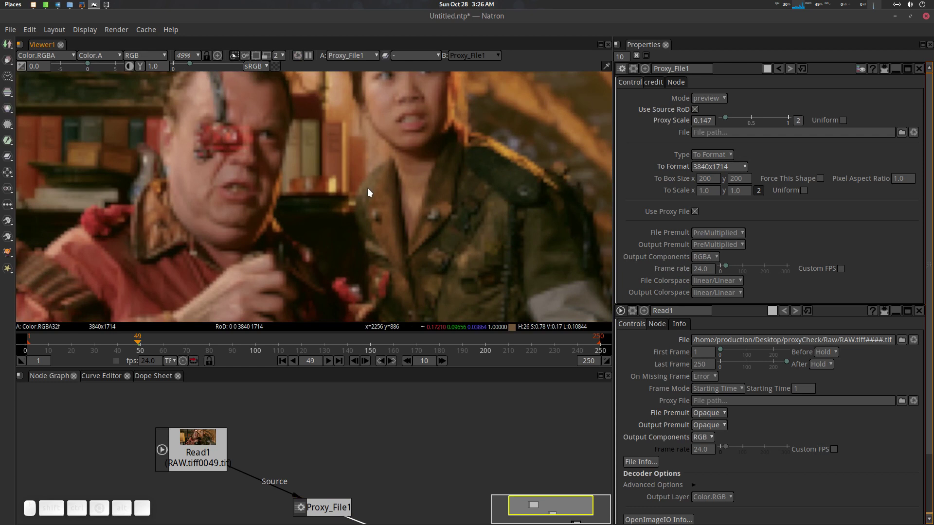
pyautogui.scroll(-3)
pyautogui.click(371, 207)
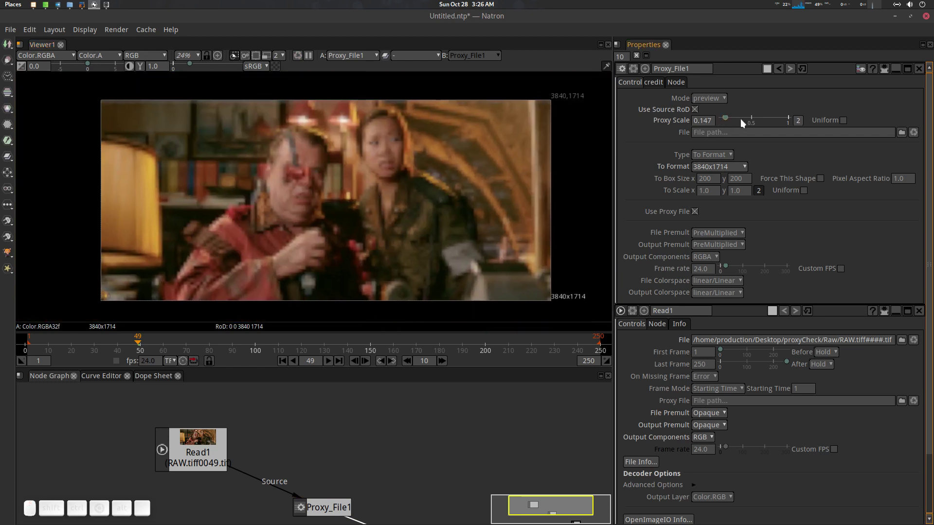
pyautogui.moveTo(729, 122); pyautogui.dragTo(732, 122)
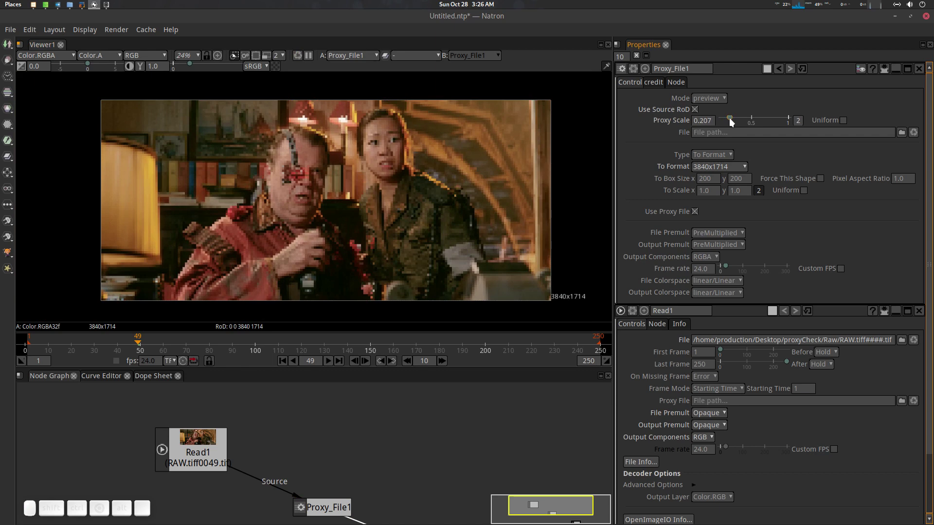
# Enter a proxy scale of 0.3 and reframe the node graph to show Viewer1.
pyautogui.click(716, 121)
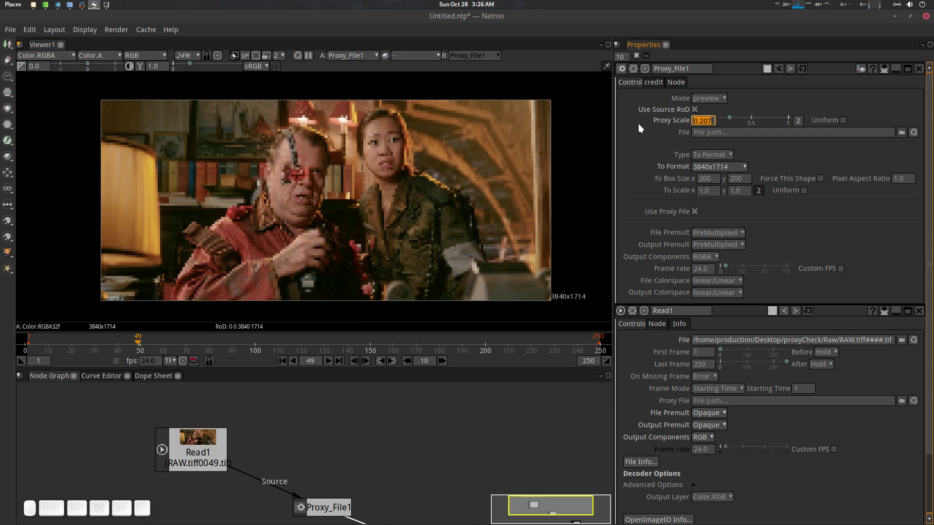
pyautogui.press('KP_Decimal')
pyautogui.press('KP_3')
pyautogui.press('KP_Enter')
pyautogui.scroll(-3)
pyautogui.scroll(3)
pyautogui.scroll(-3)
pyautogui.middleClick(373, 182)
pyautogui.scroll(3)
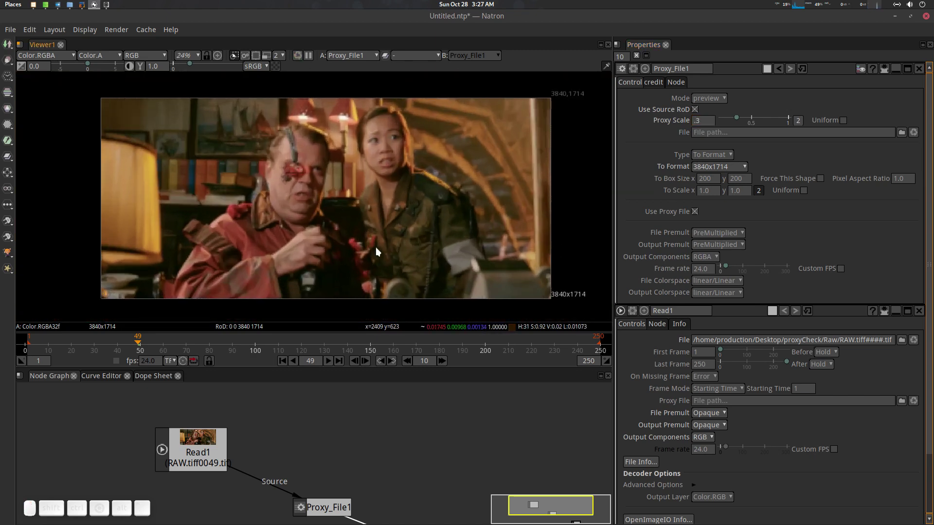
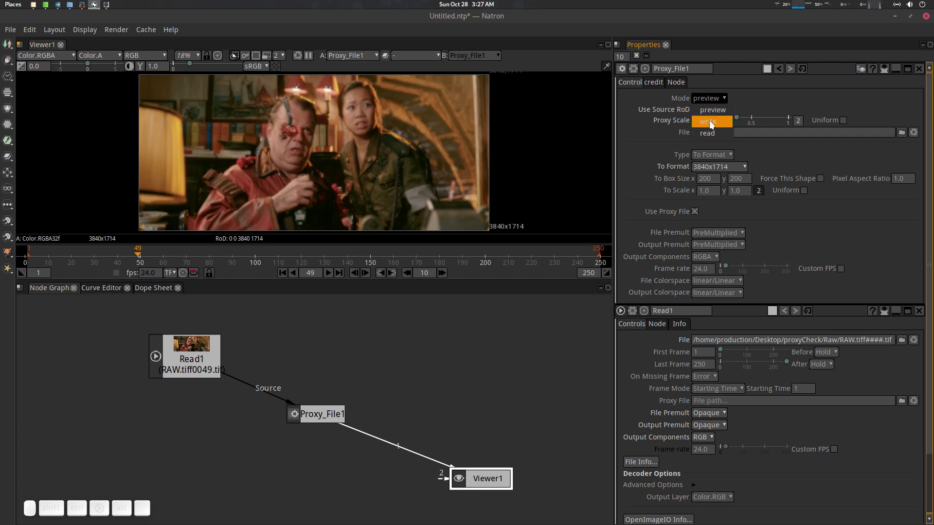
# Set Proxy_File1's Mode to write so its output shrinks to 1152x514.
pyautogui.click(715, 127)
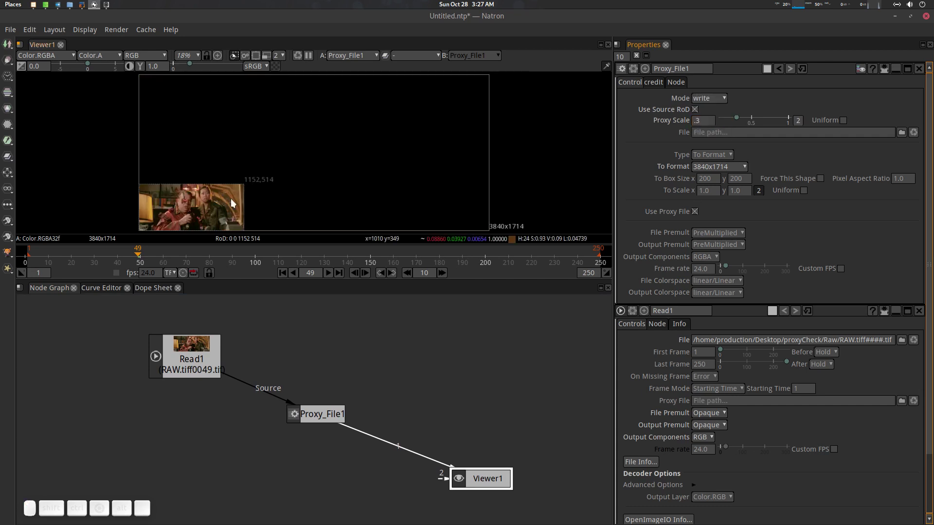
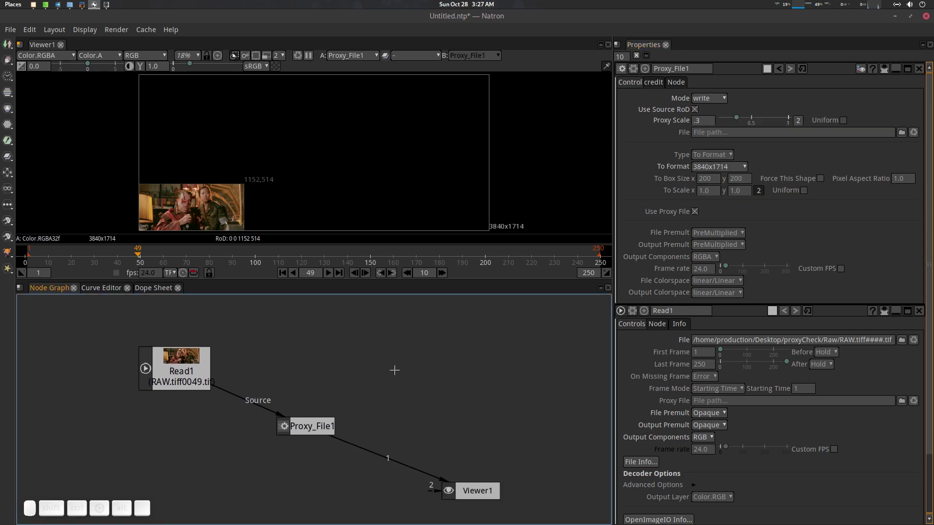
# Add a Write node saving to /home/production/Desktop/proxyCheck/proxy/pg###.jpg.
pyautogui.press('w')
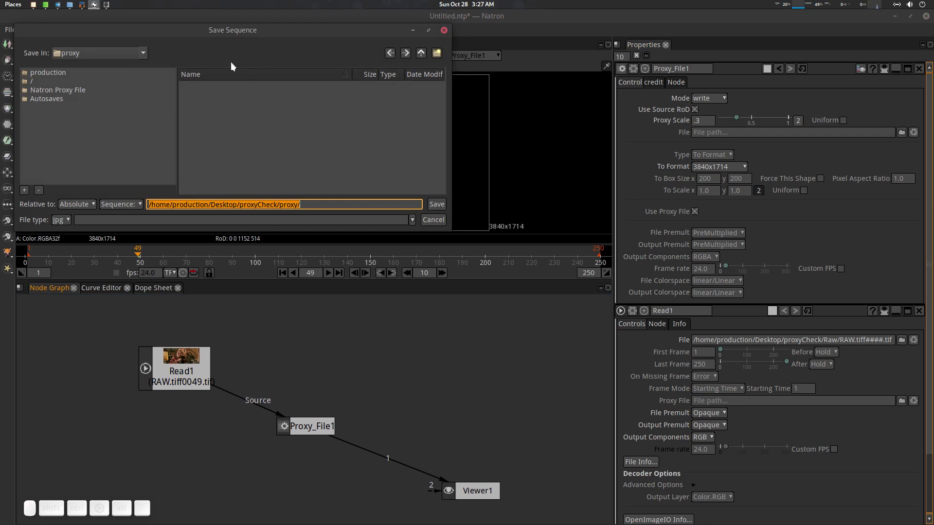
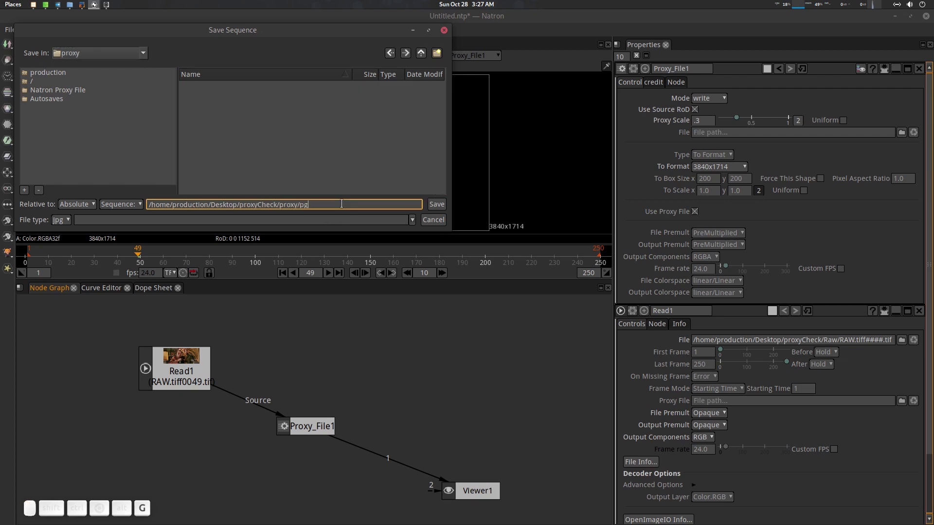
pyautogui.press('shift+3')
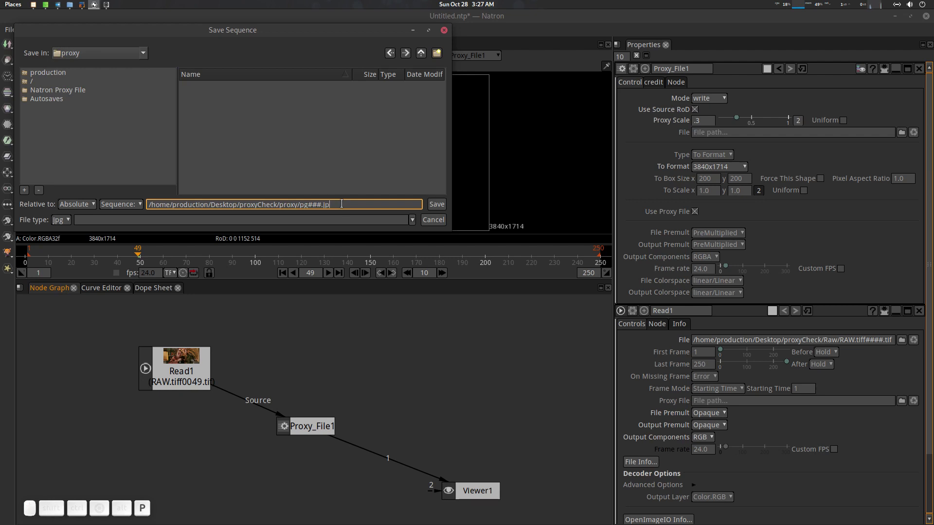
pyautogui.press('g')
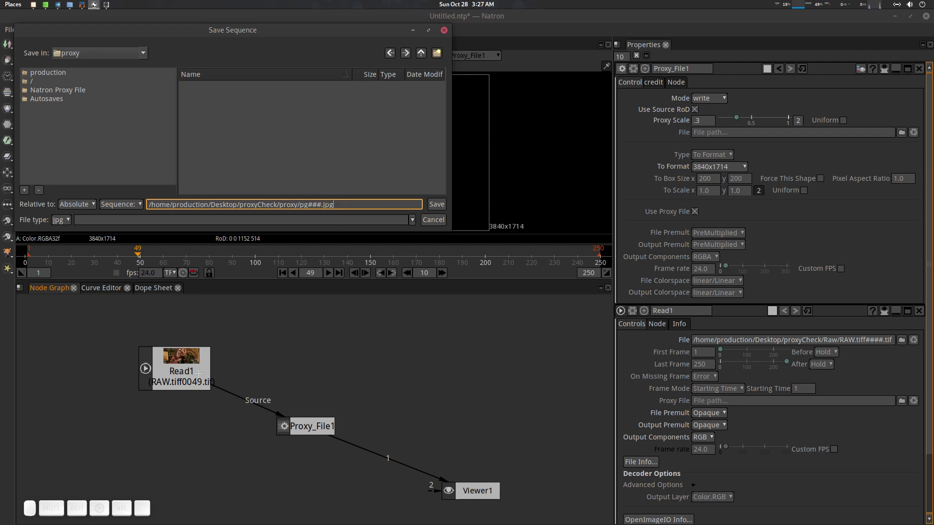
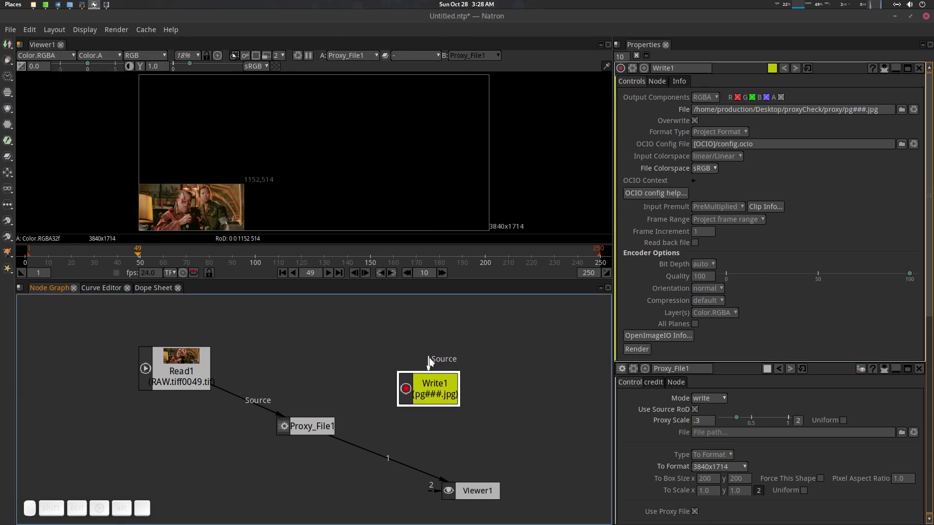
# Connect Write1's Source input to Proxy_File1 and show Write1's settings.
pyautogui.moveTo(434, 361); pyautogui.dragTo(313, 428)
pyautogui.click(313, 427)
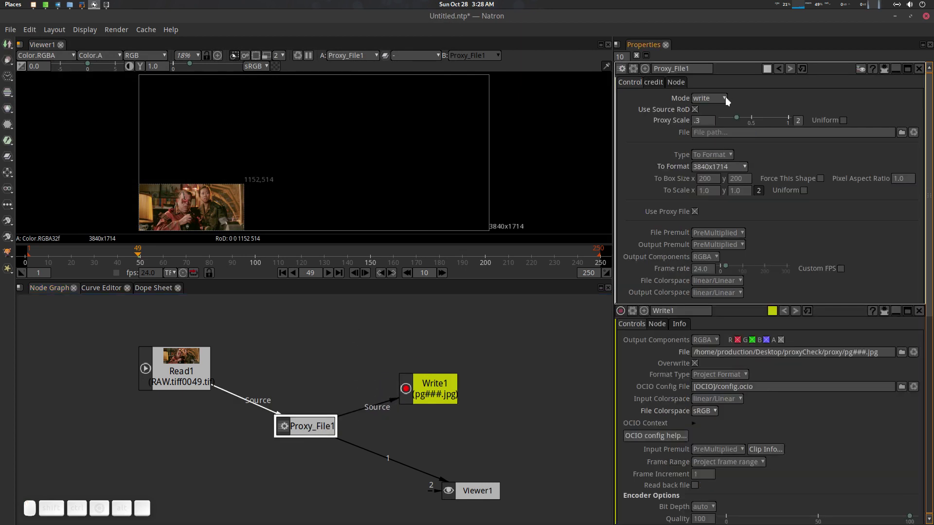
pyautogui.click(436, 391)
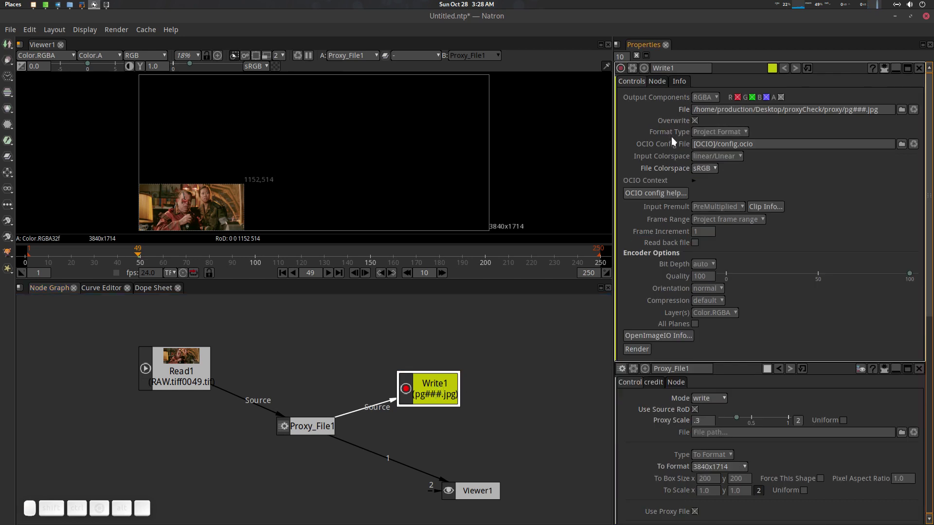
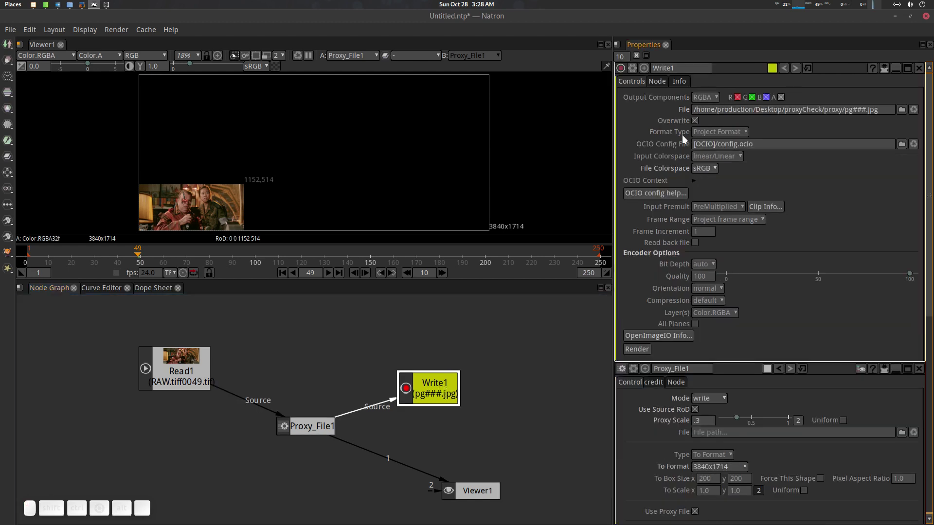
# Set Write1's format type to Input Format and render the JPG proxy sequence.
pyautogui.click(728, 137)
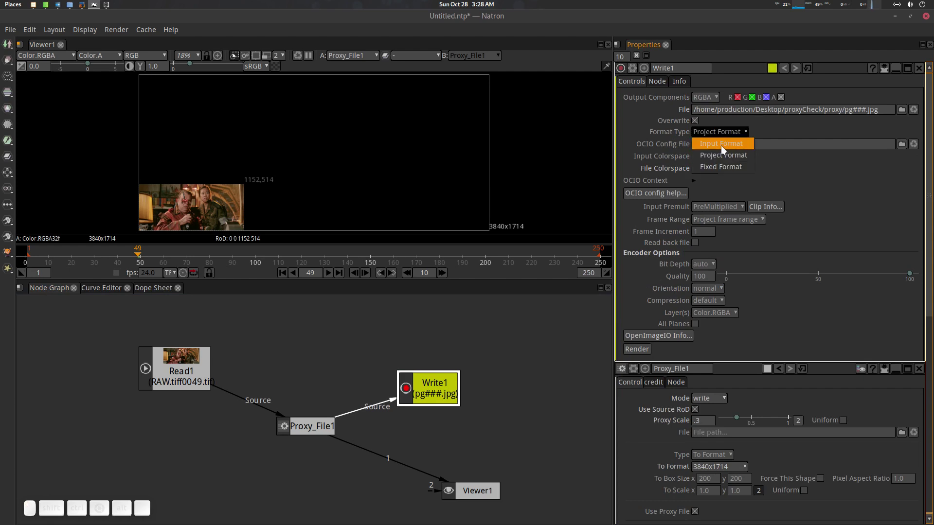
pyautogui.click(726, 151)
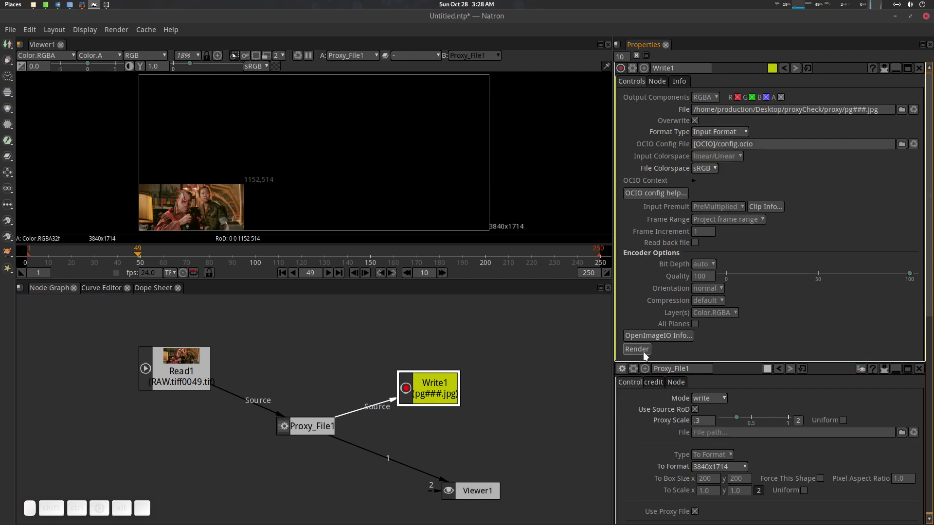
pyautogui.click(648, 357)
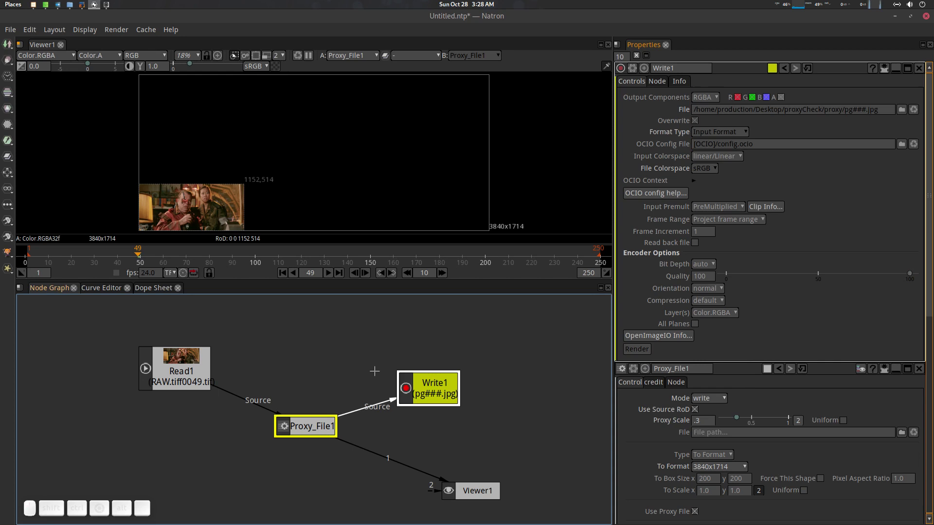
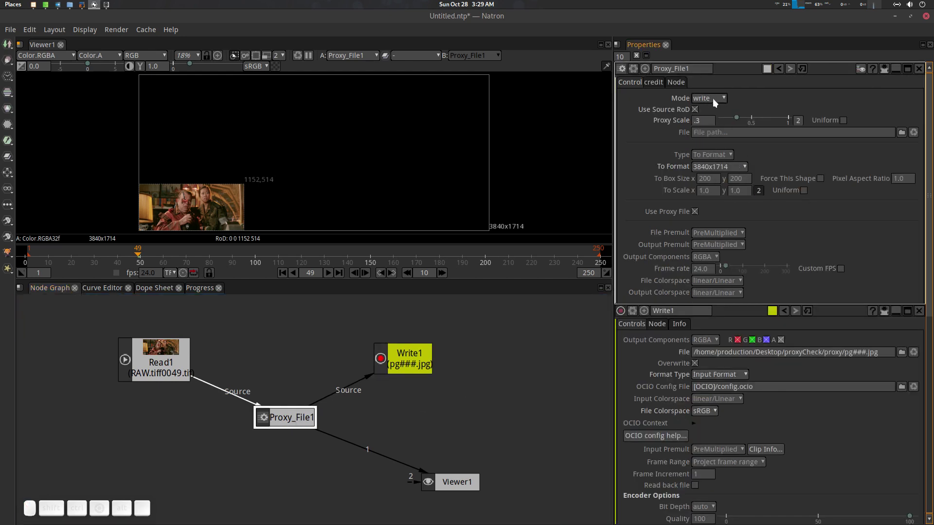
# Switch Proxy_File1's Mode to read.
pyautogui.click(718, 103)
pyautogui.click(717, 139)
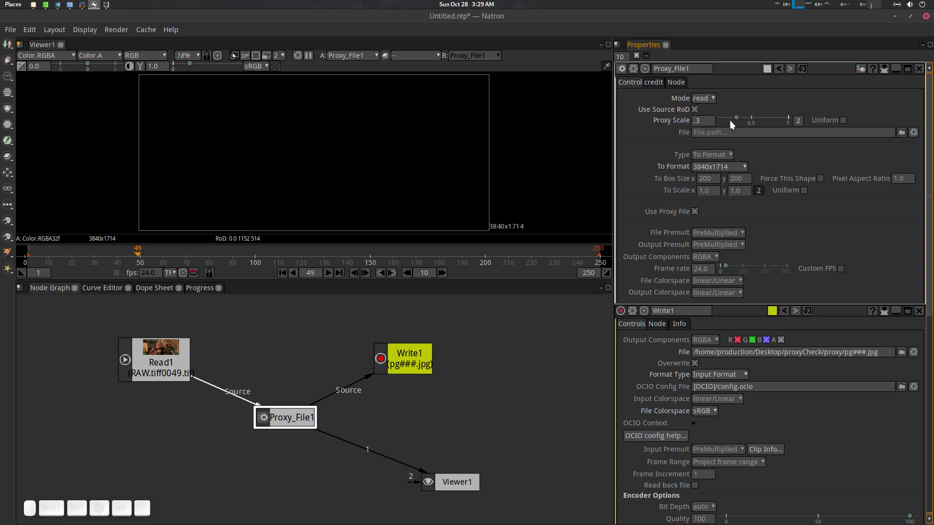
# Load the rendered pg###.jpg 1-250 sequence as Proxy_File1's proxy file.
pyautogui.click(905, 136)
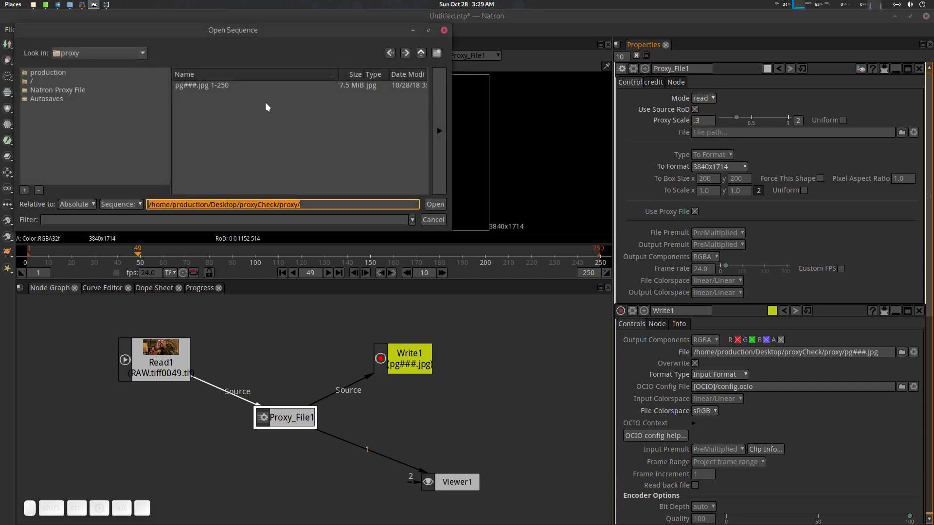
pyautogui.click(202, 91)
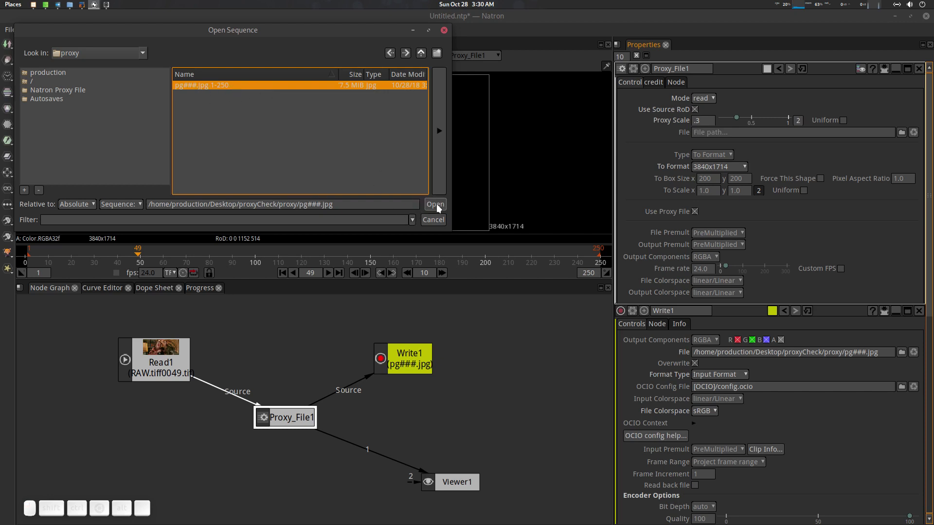
pyautogui.click(443, 206)
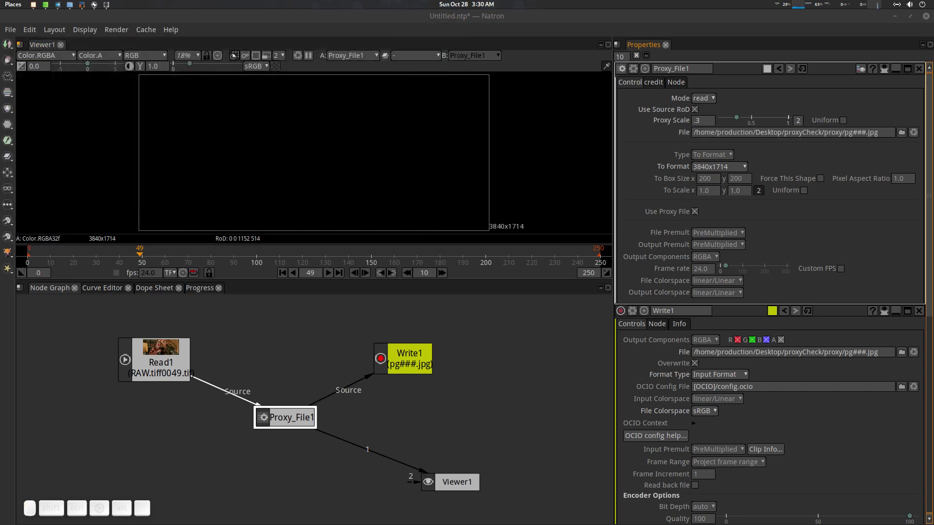
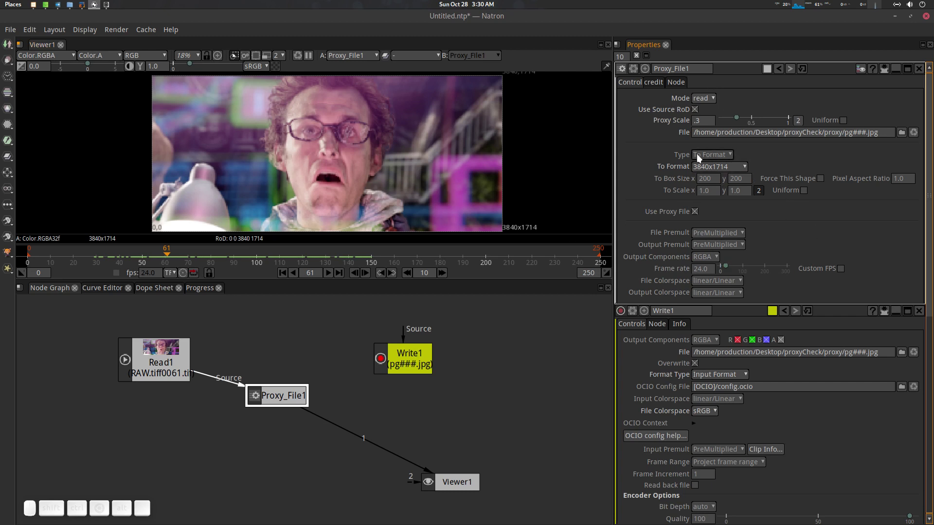
# Keep the target format at 3840x1714, then switch Proxy_File1's resize type to a box size.
pyautogui.scroll(-3)
pyautogui.middleClick(468, 177)
pyautogui.click(736, 171)
pyautogui.click(734, 171)
pyautogui.click(735, 171)
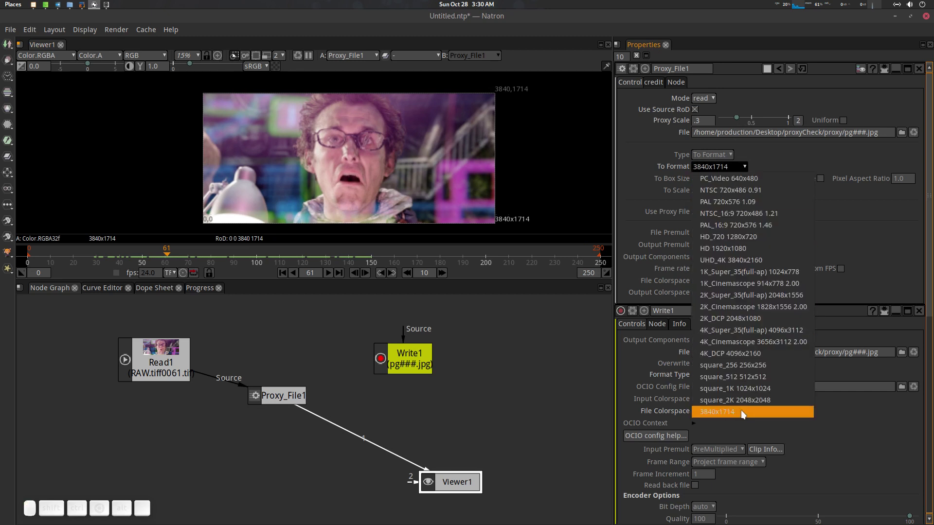
pyautogui.click(742, 170)
pyautogui.click(716, 160)
pyautogui.click(719, 183)
pyautogui.scroll(3)
pyautogui.click(252, 219)
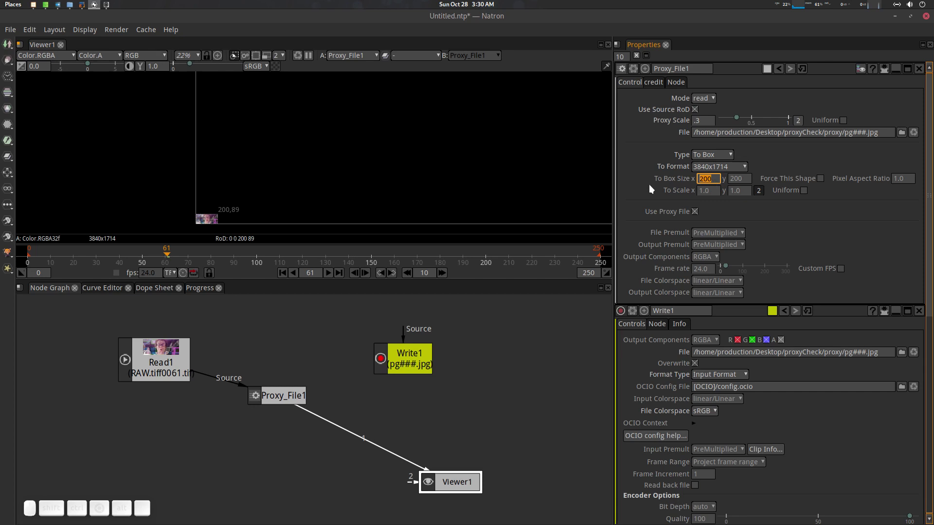
pyautogui.scroll(-3)
pyautogui.click(508, 178)
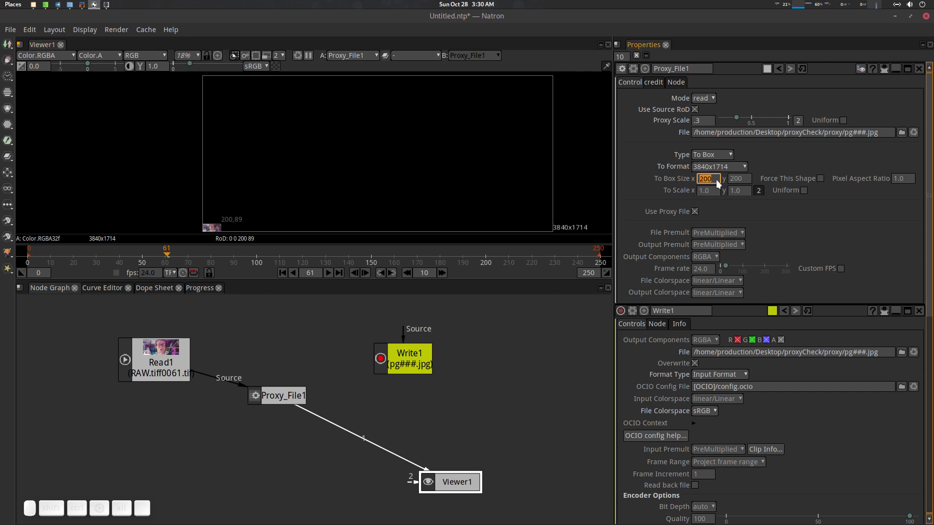
# Enter a box size of 3840 by 1714.
pyautogui.click(707, 183)
pyautogui.press('KP_3')
pyautogui.press('KP_8')
pyautogui.press('KP_4')
pyautogui.press('KP_0')
pyautogui.press('Tab')
pyautogui.press('KP_1')
pyautogui.press('KP_7')
pyautogui.press('KP_1')
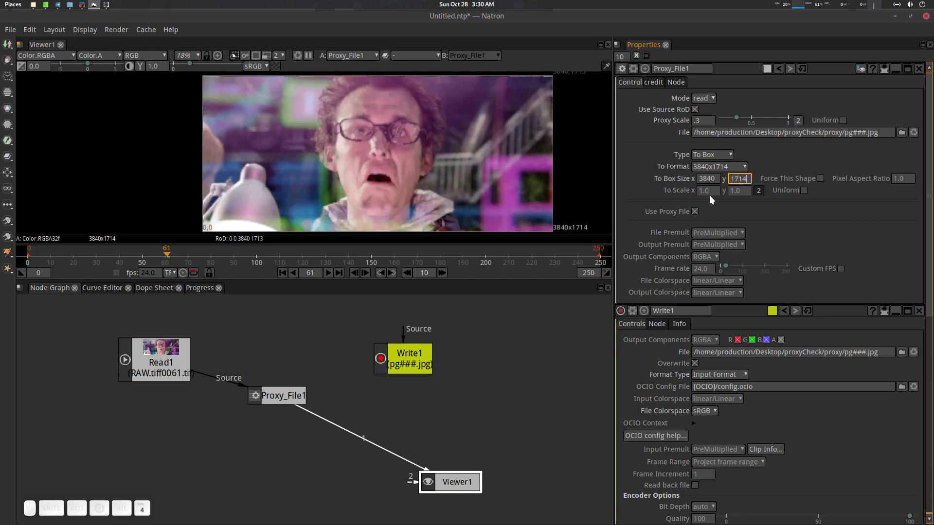
pyautogui.press('KP_Enter')
pyautogui.scroll(-3)
pyautogui.click(492, 162)
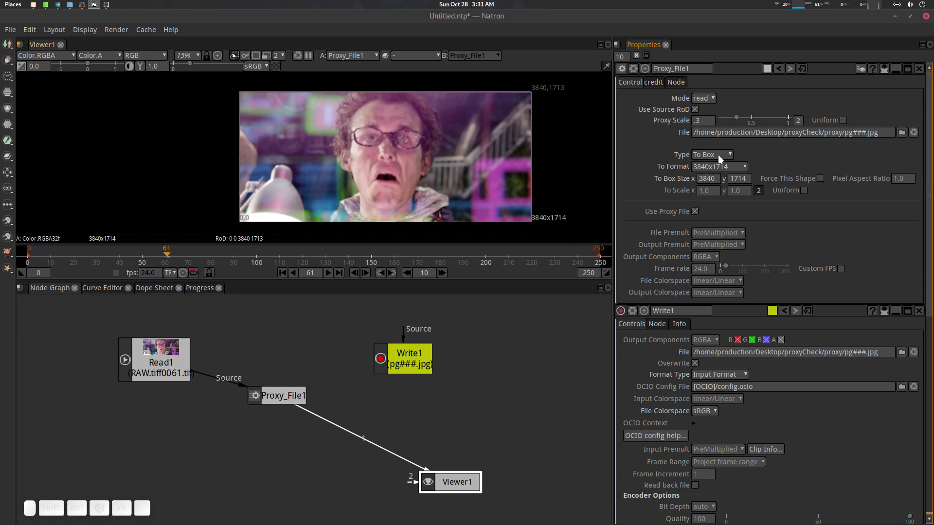
# Switch the resize type to To Format at 3840x1714 and scrub playback to frame 91.
pyautogui.click(726, 155)
pyautogui.click(715, 194)
pyautogui.click(762, 194)
pyautogui.moveTo(732, 190); pyautogui.dragTo(733, 161)
pyautogui.click(710, 154)
pyautogui.click(715, 167)
pyautogui.click(732, 171)
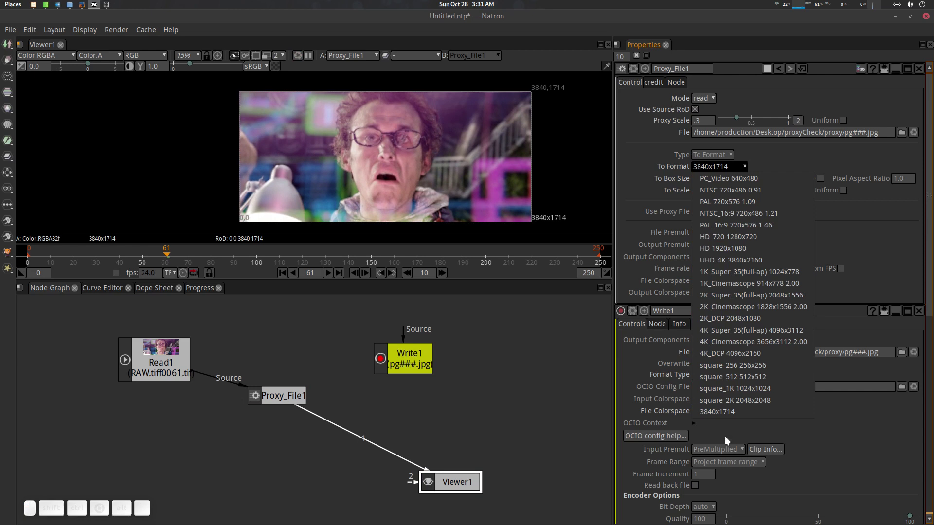
pyautogui.click(728, 416)
pyautogui.click(548, 191)
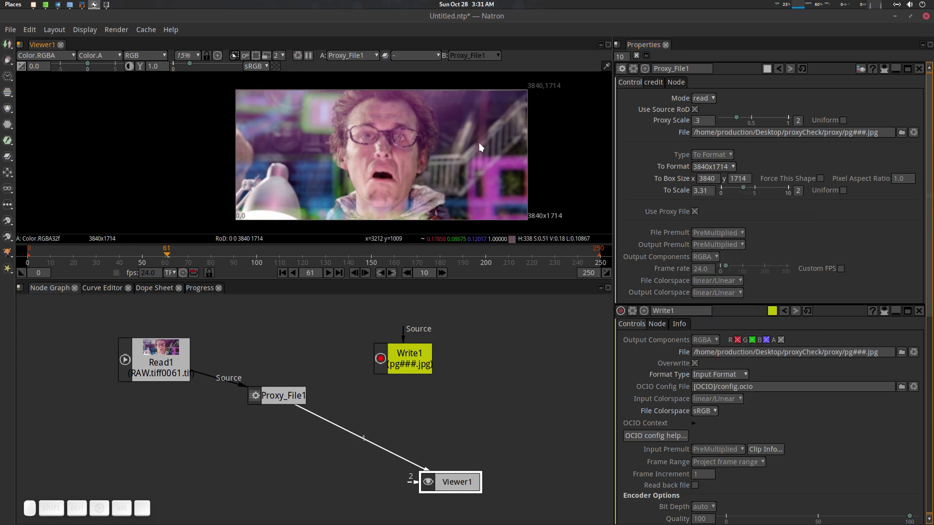
pyautogui.moveTo(189, 257); pyautogui.dragTo(438, 267)
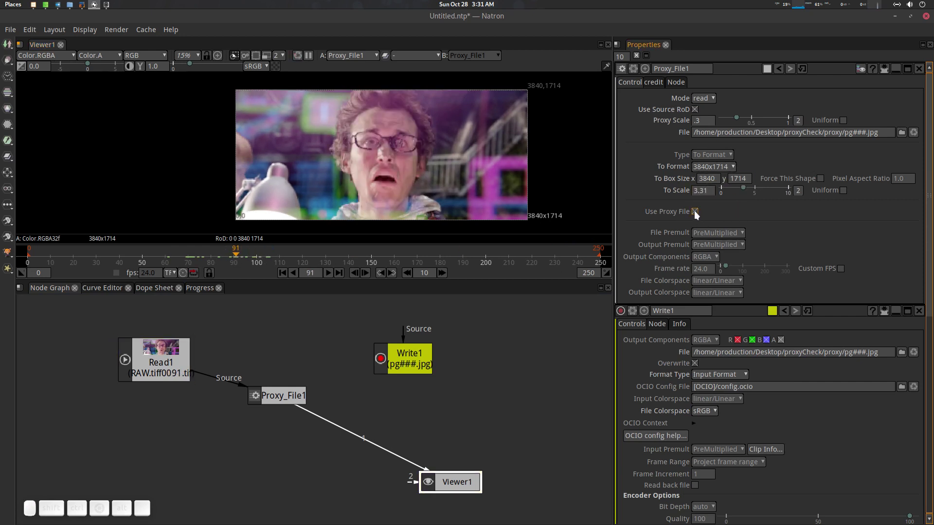
pyautogui.click(486, 185)
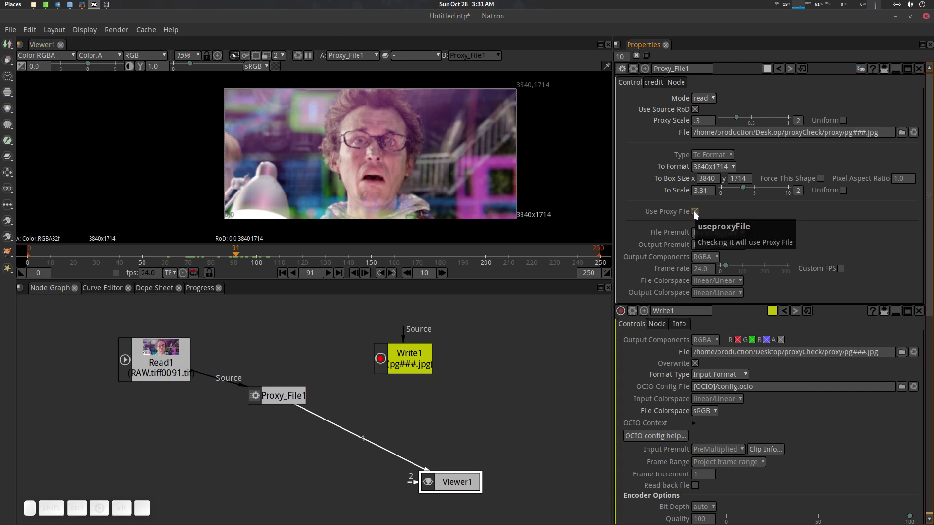
pyautogui.click(697, 217)
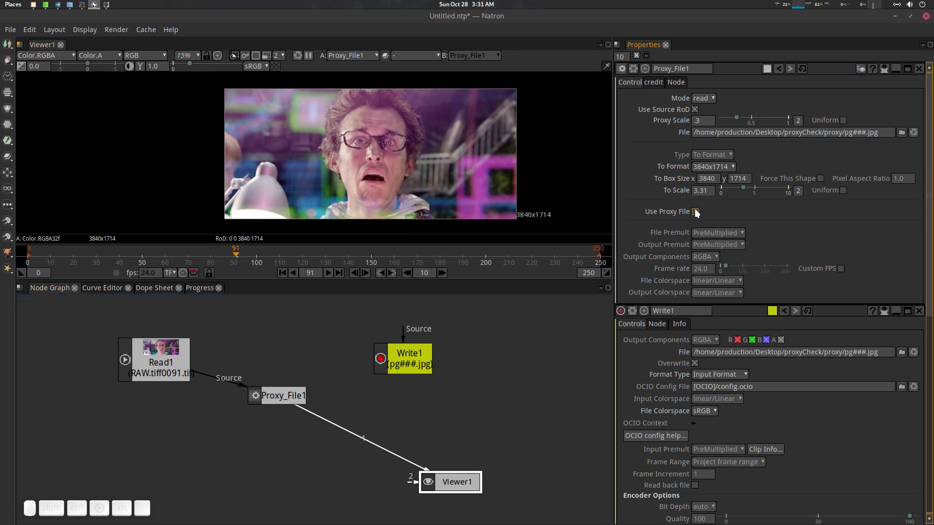
pyautogui.click(698, 214)
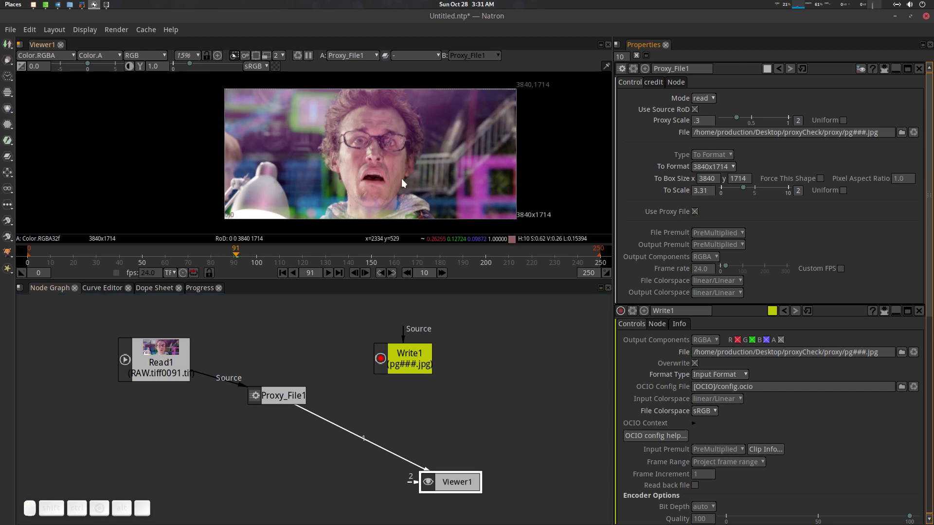
pyautogui.click(396, 160)
pyautogui.press('space')
pyautogui.press('space')
pyautogui.scroll(3)
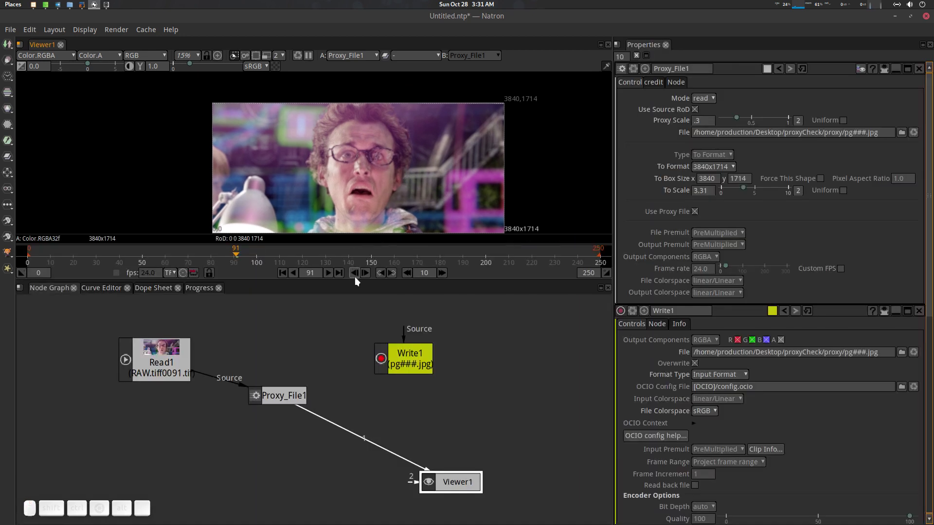
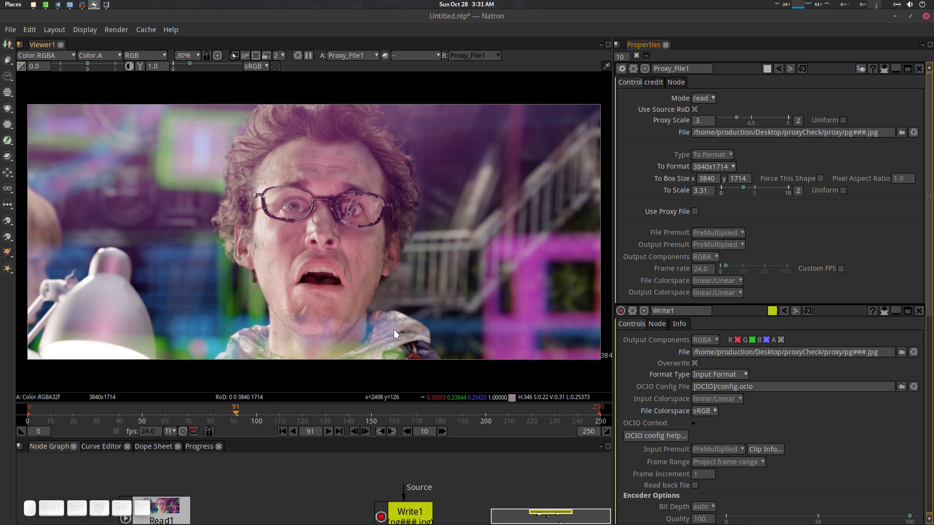
pyautogui.click(695, 213)
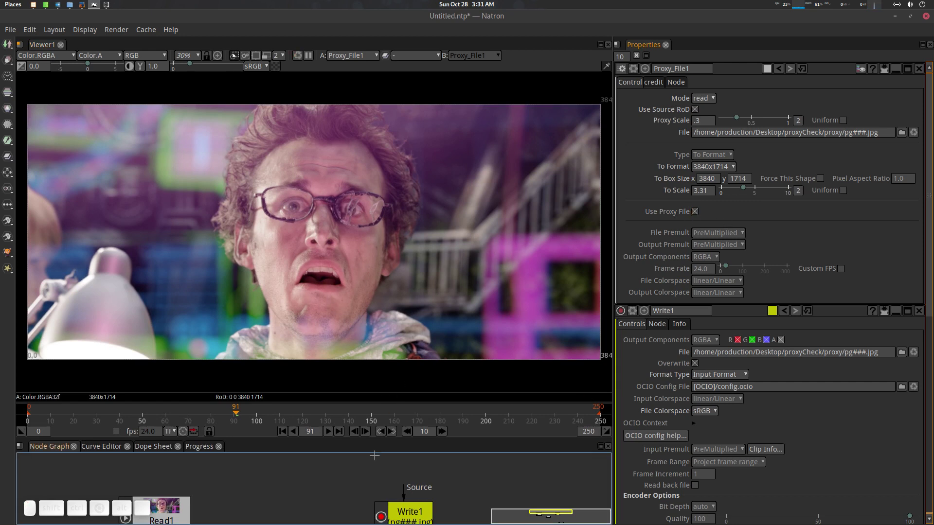
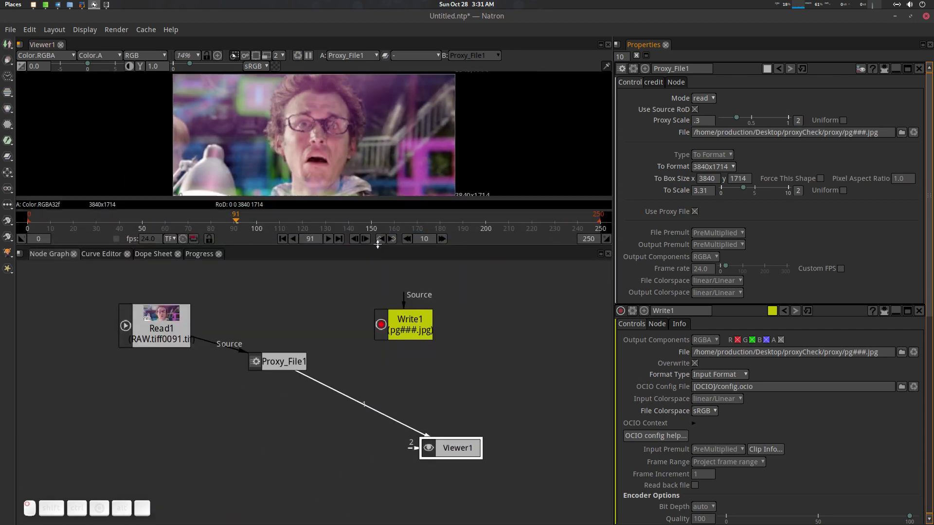
pyautogui.click(280, 369)
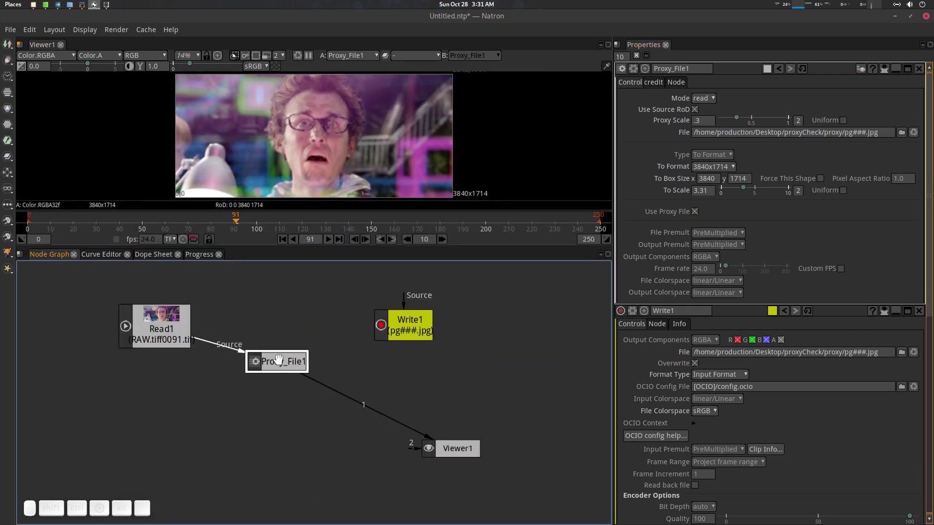
pyautogui.press('d')
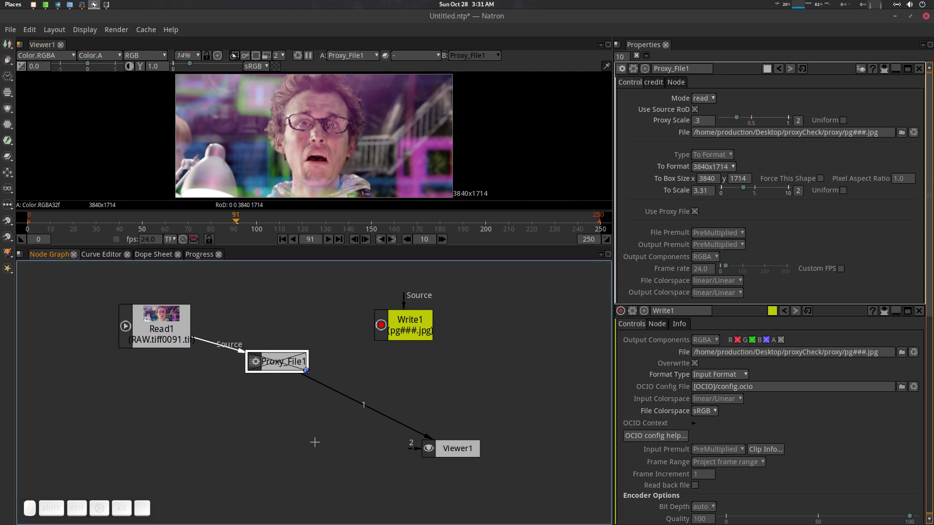
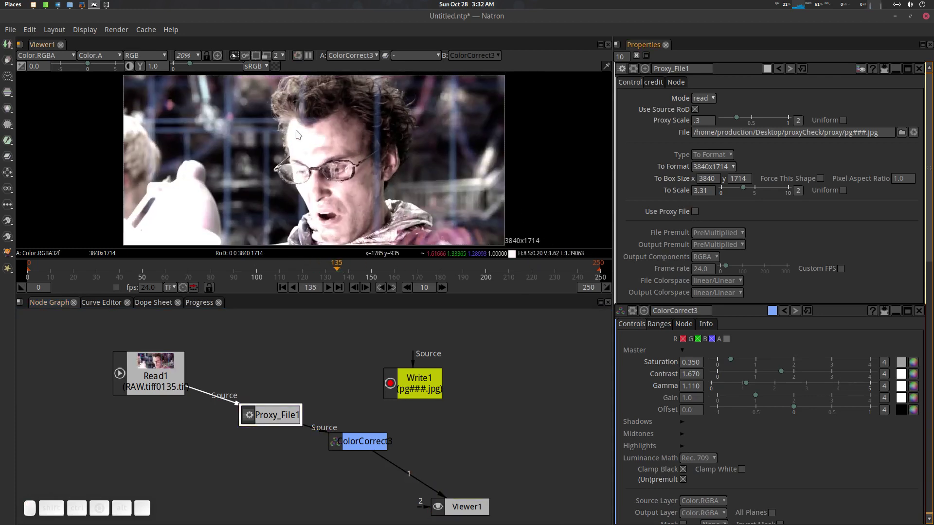
# Scrub around frames 123-126 while switching Use Proxy File on and off to compare.
pyautogui.moveTo(335, 273); pyautogui.dragTo(537, 260)
pyautogui.click(699, 217)
pyautogui.doubleClick(696, 217)
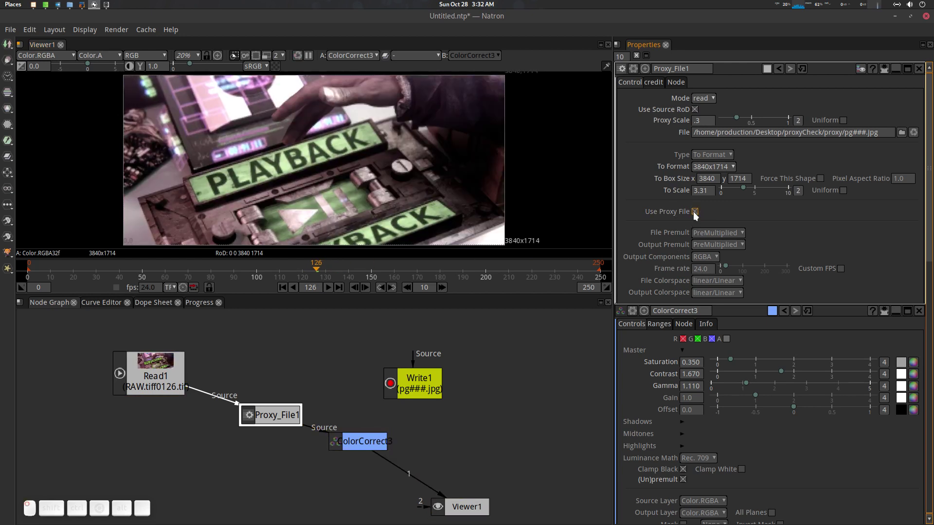
pyautogui.click(696, 217)
pyautogui.moveTo(336, 267); pyautogui.dragTo(580, 246)
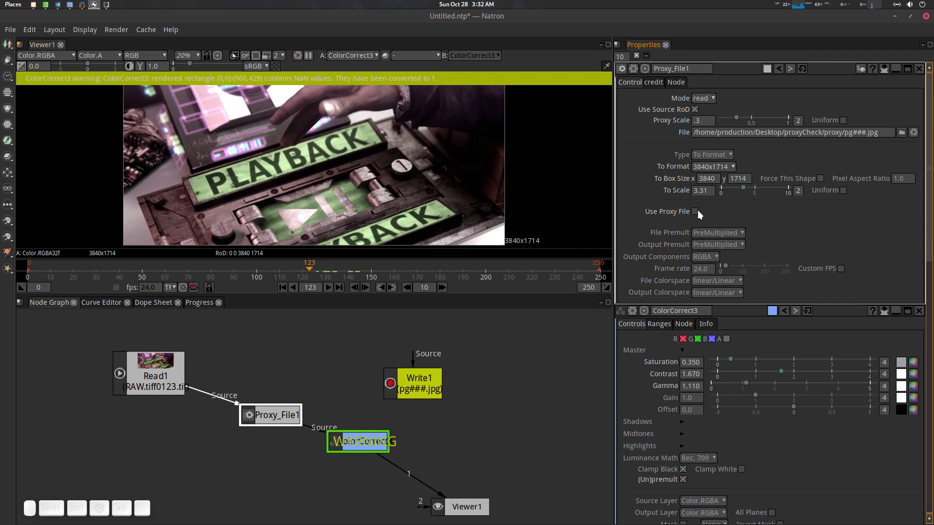
# Re-enable Use Proxy File after more toggling and move playback to frame 119.
pyautogui.click(699, 214)
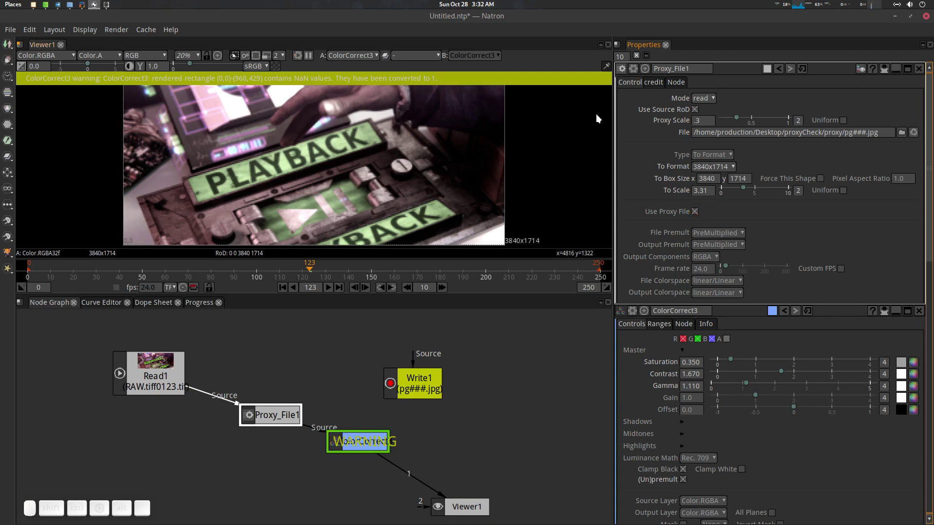
pyautogui.click(699, 214)
pyautogui.click(697, 213)
pyautogui.scroll(-3)
pyautogui.click(369, 188)
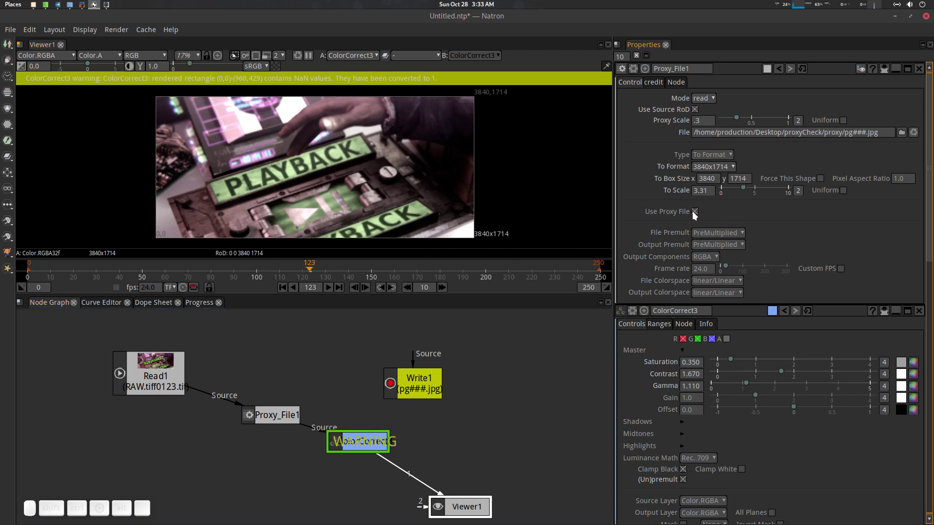
pyautogui.click(703, 216)
pyautogui.click(702, 215)
pyautogui.moveTo(306, 271); pyautogui.dragTo(588, 226)
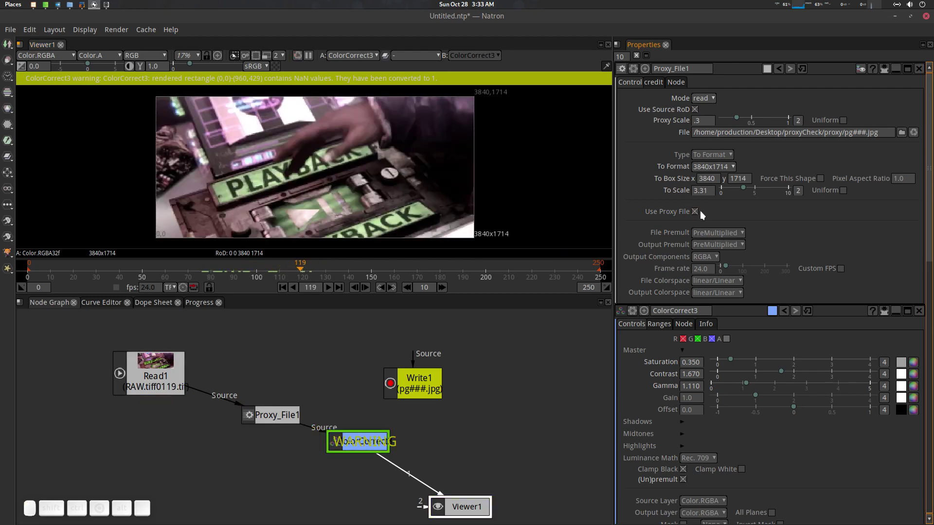
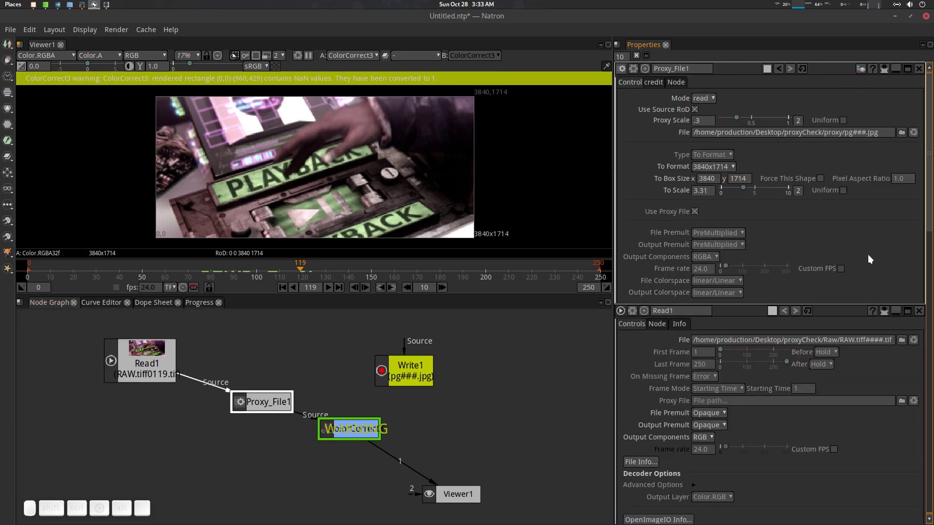
pyautogui.click(843, 271)
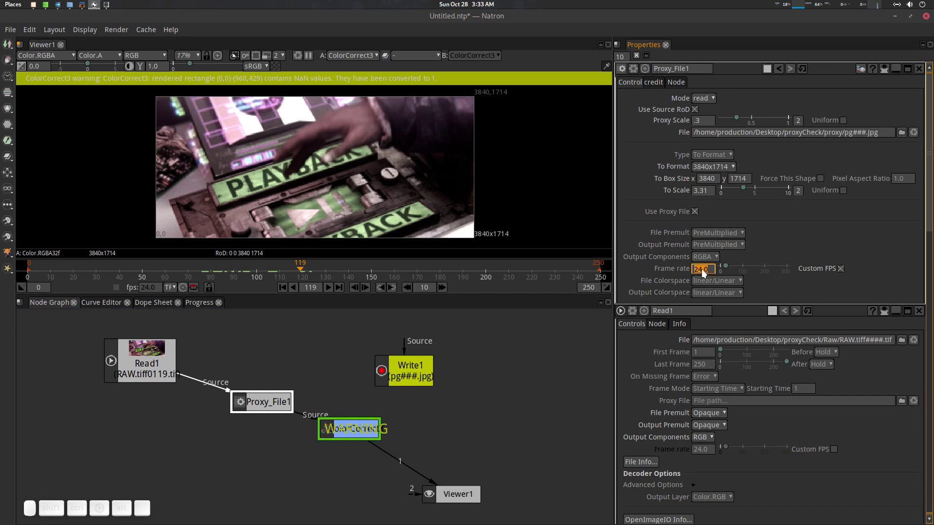
pyautogui.click(709, 272)
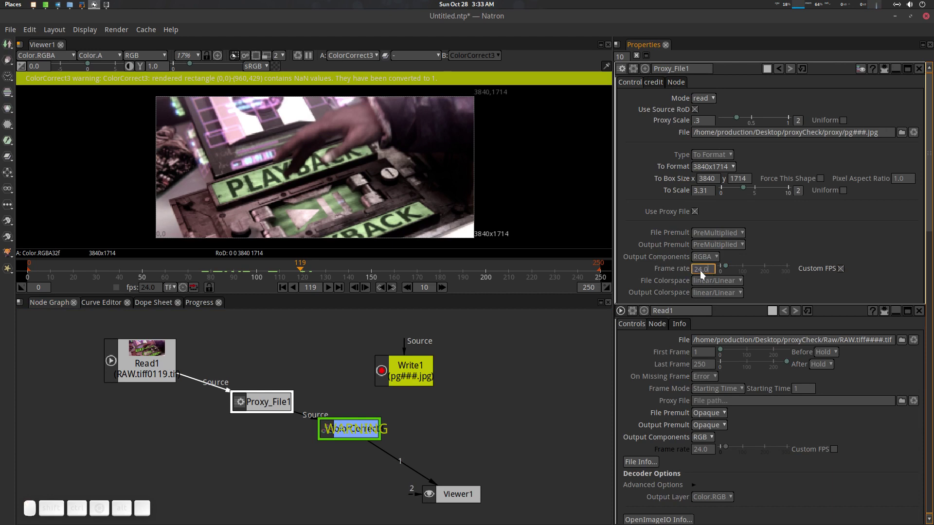
pyautogui.click(844, 272)
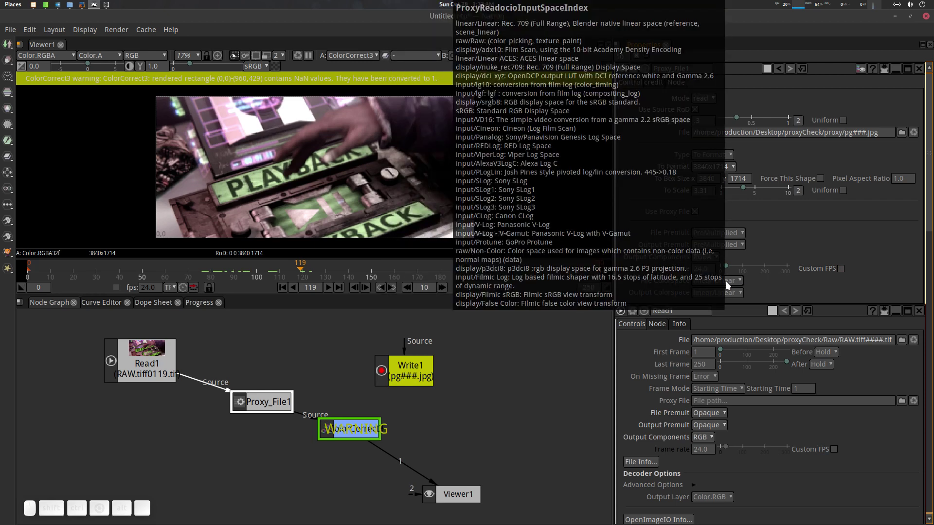
pyautogui.click(729, 285)
pyautogui.click(650, 284)
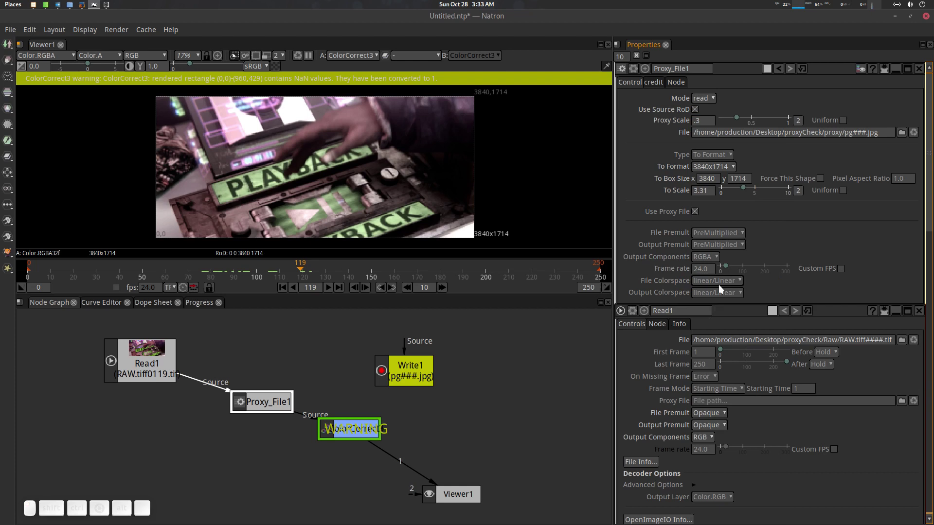
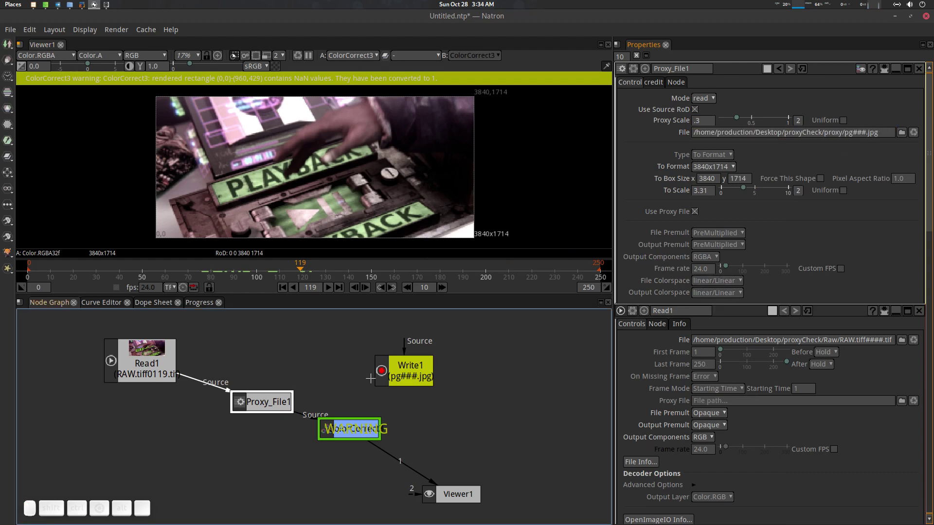
pyautogui.scroll(-3)
pyautogui.scroll(-3)
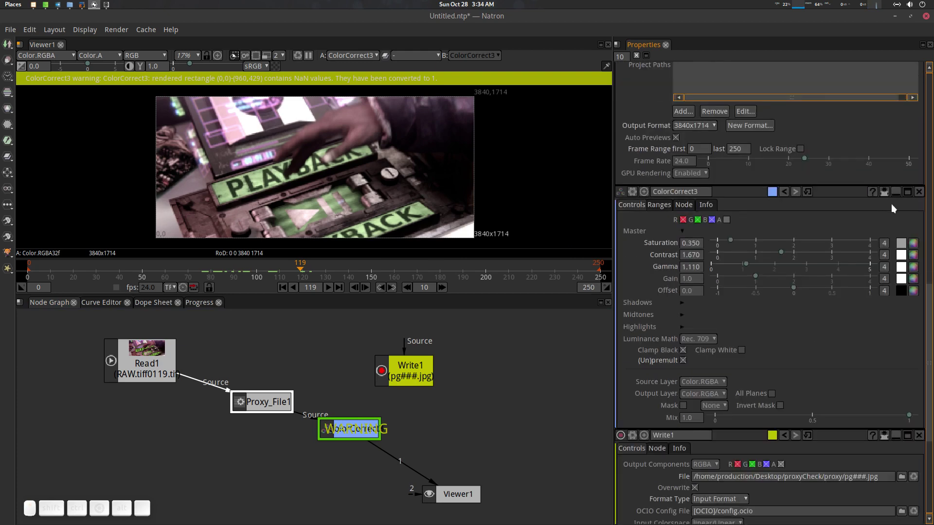
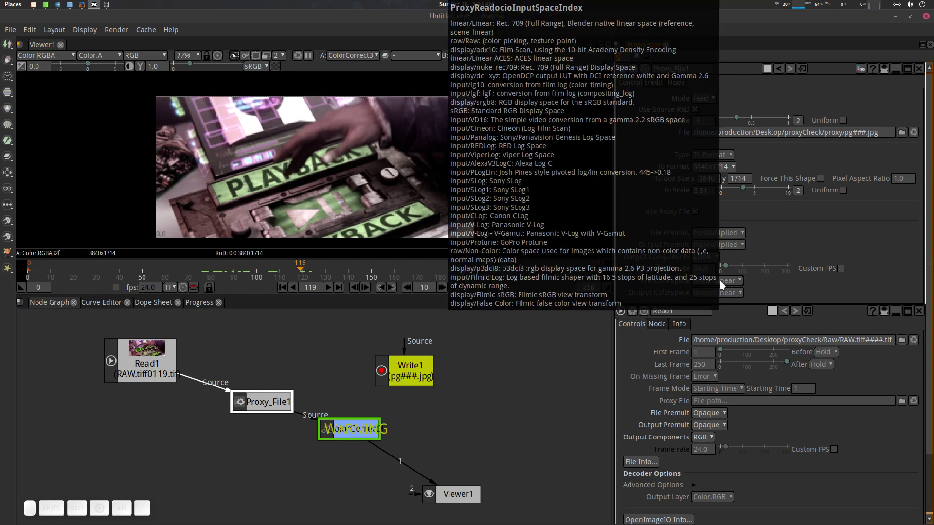
# Set Proxy_File1's File Colorspace to sRGB after trying other colorspace entries.
pyautogui.click(732, 283)
pyautogui.click(664, 282)
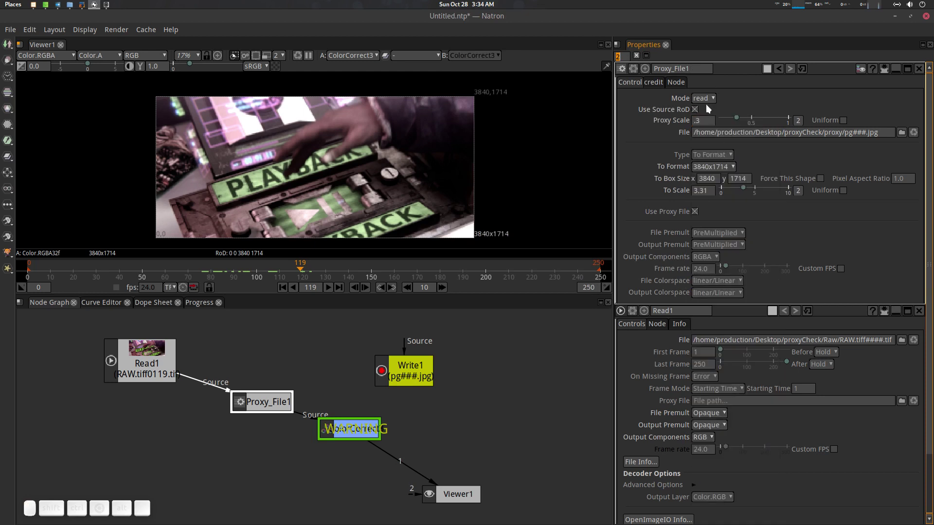
pyautogui.click(724, 284)
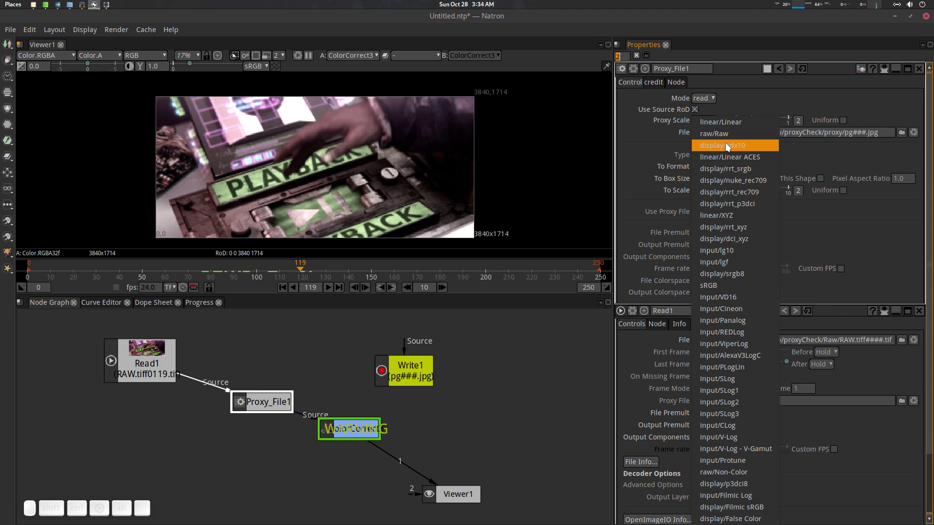
pyautogui.click(729, 137)
pyautogui.click(724, 288)
pyautogui.click(729, 125)
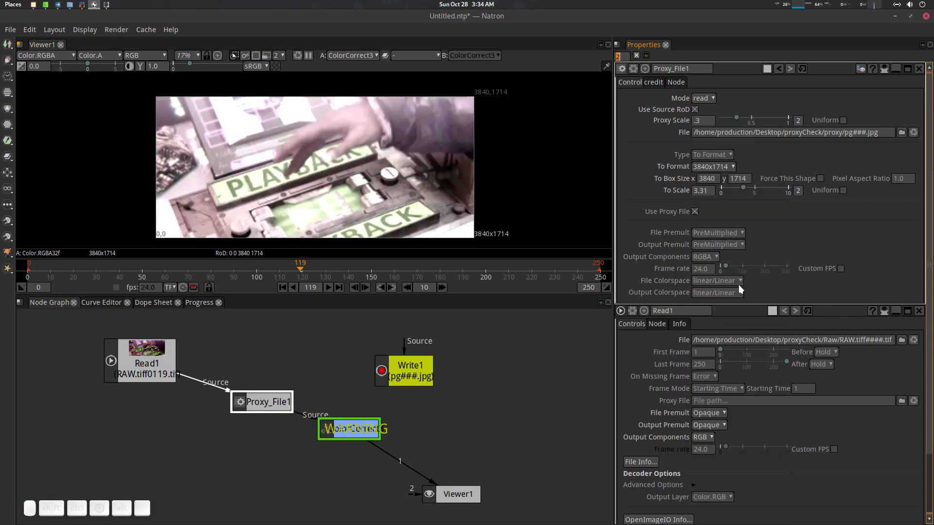
pyautogui.click(734, 289)
pyautogui.click(746, 125)
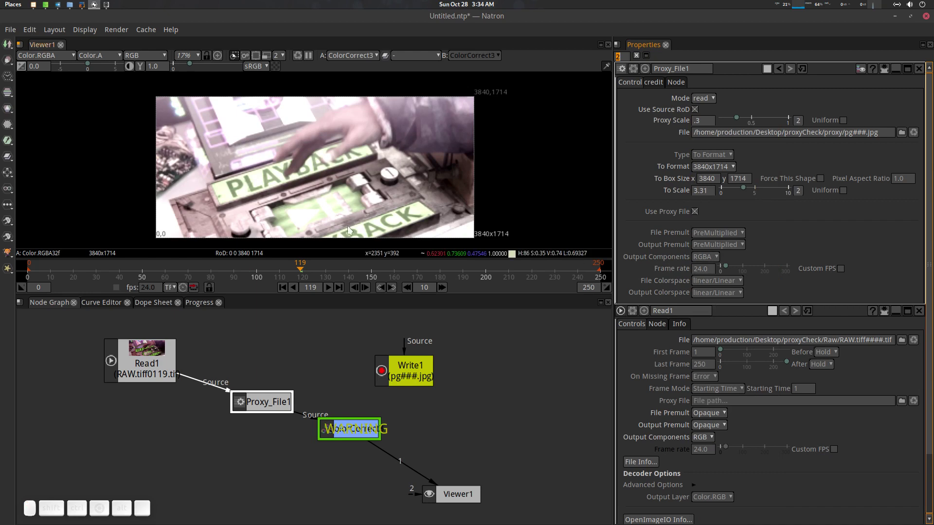
pyautogui.click(328, 268)
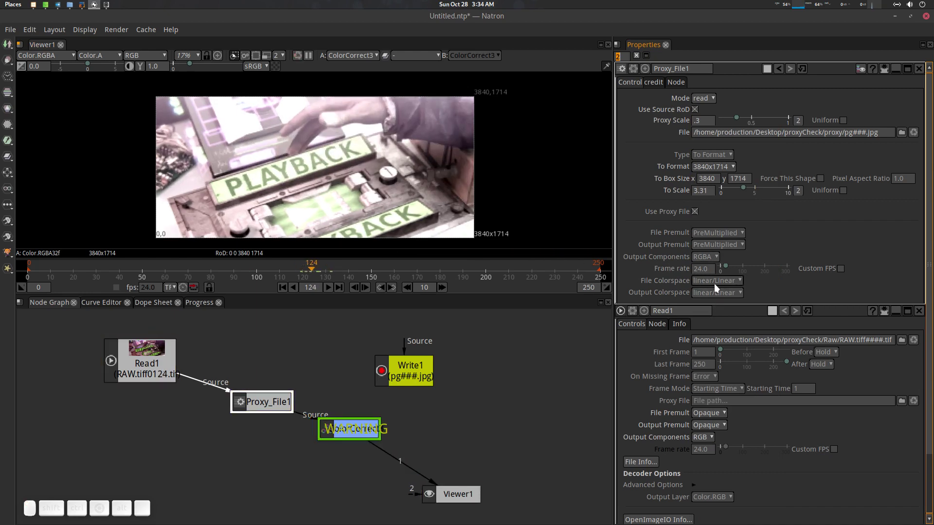
pyautogui.click(720, 289)
pyautogui.click(729, 288)
pyautogui.moveTo(341, 273); pyautogui.dragTo(305, 276)
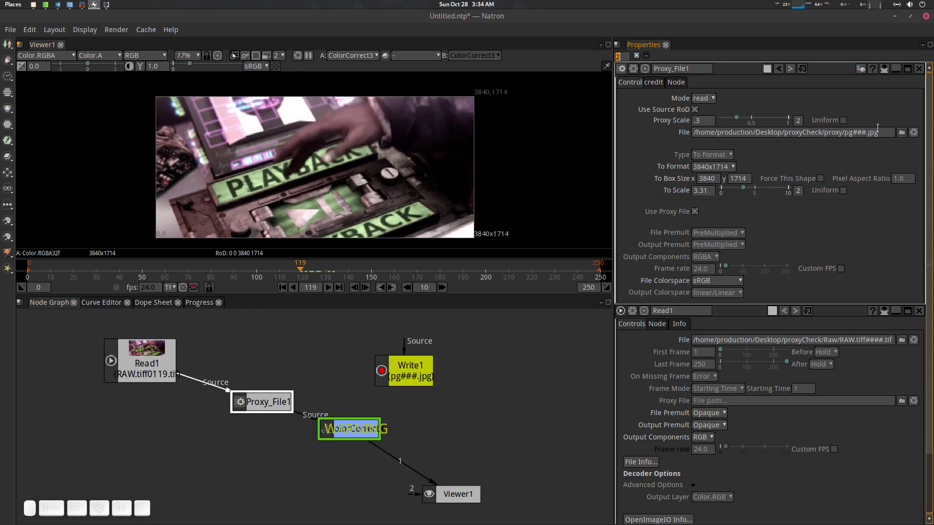
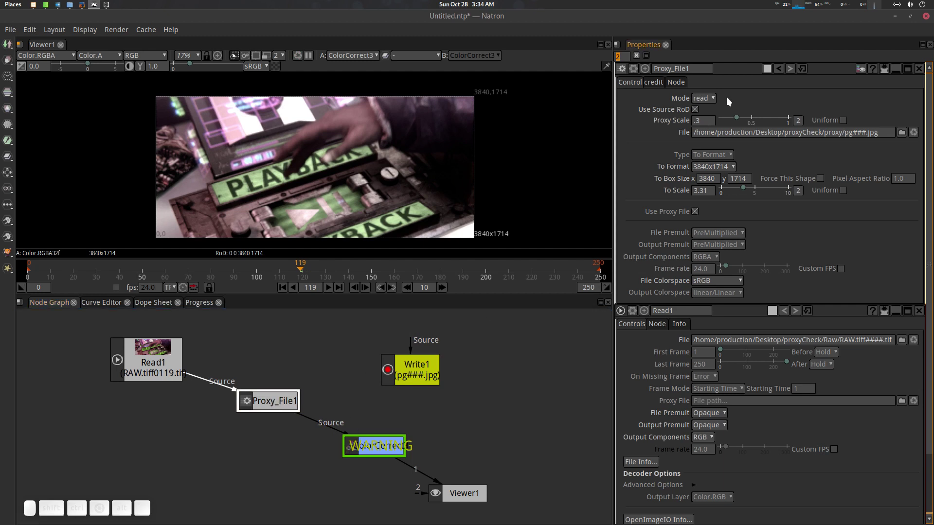
# In preview mode lower Proxy Scale to 0.161, then return Proxy_File1 to read mode.
pyautogui.click(716, 102)
pyautogui.click(727, 112)
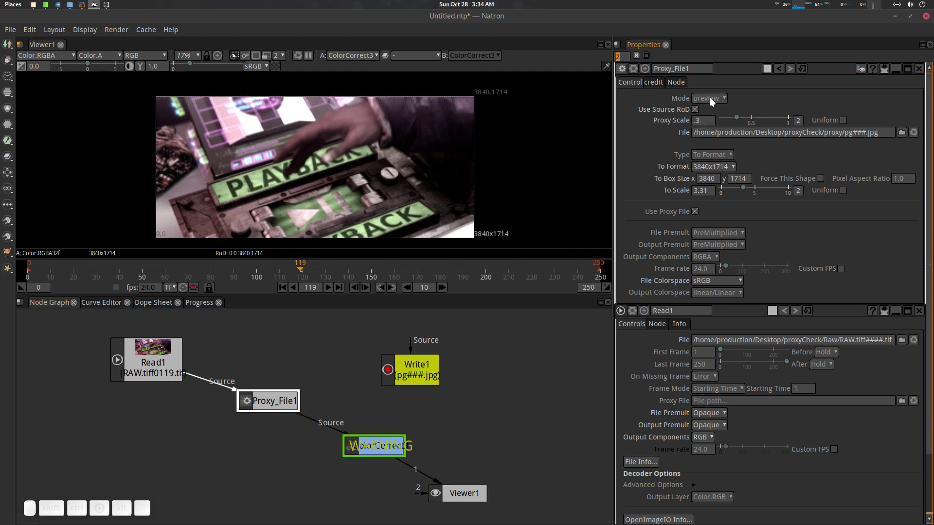
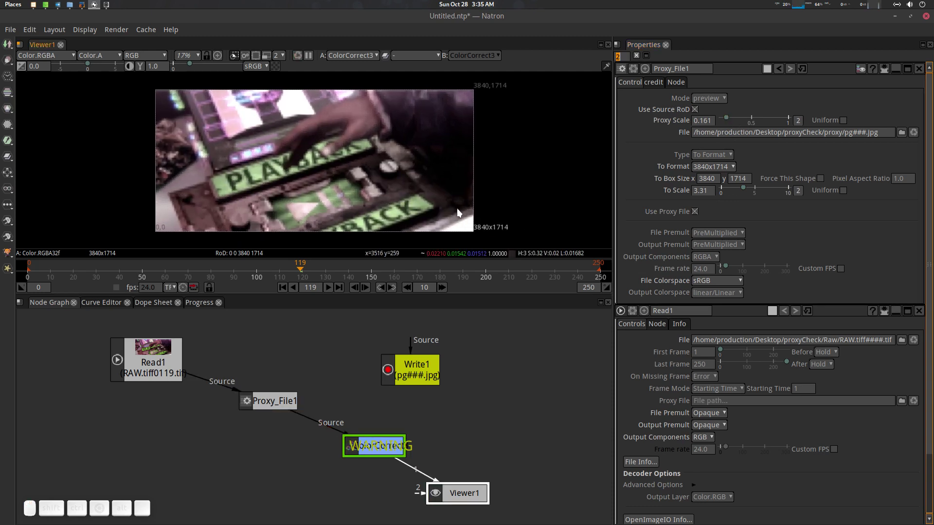
pyautogui.click(717, 103)
pyautogui.click(720, 136)
pyautogui.scroll(3)
pyautogui.click(312, 163)
pyautogui.scroll(-3)
pyautogui.click(351, 180)
pyautogui.click(330, 188)
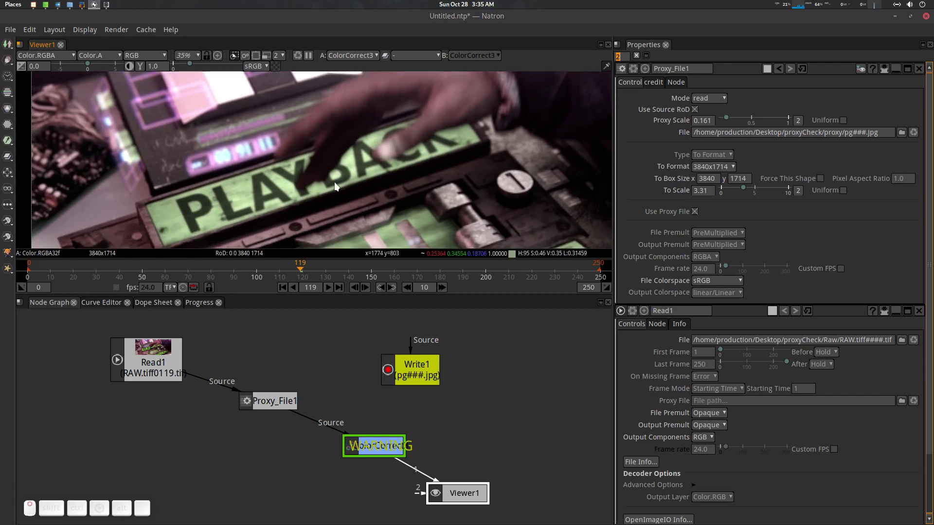
# Compare the viewer with ColorCorrect3 disabled and re-enabled, ending with Proxy_File1 selected.
pyautogui.scroll(3)
pyautogui.click(374, 444)
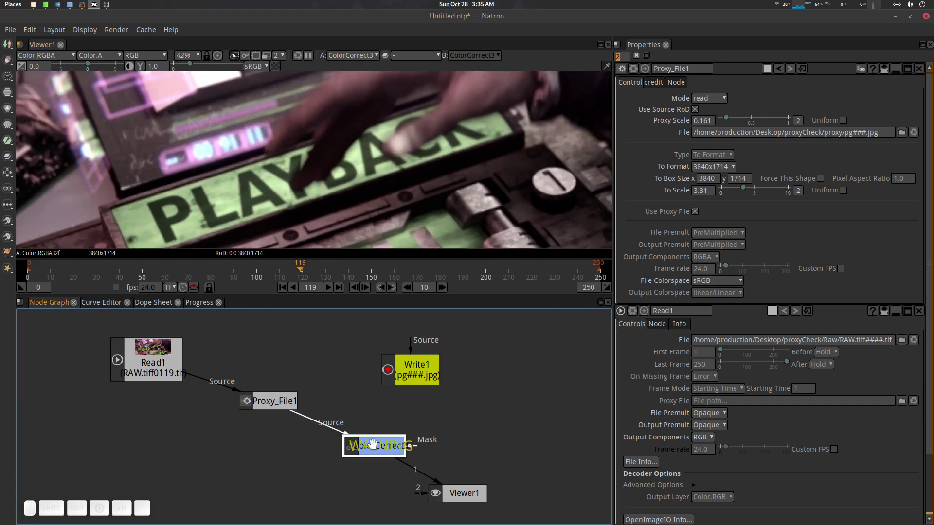
pyautogui.press('d')
pyautogui.scroll(-3)
pyautogui.scroll(-3)
pyautogui.middleClick(379, 189)
pyautogui.scroll(3)
pyautogui.middleClick(339, 137)
pyautogui.scroll(3)
pyautogui.scroll(-3)
pyautogui.middleClick(364, 185)
pyautogui.scroll(-3)
pyautogui.middleClick(393, 191)
pyautogui.scroll(3)
pyautogui.middleClick(379, 188)
pyautogui.scroll(3)
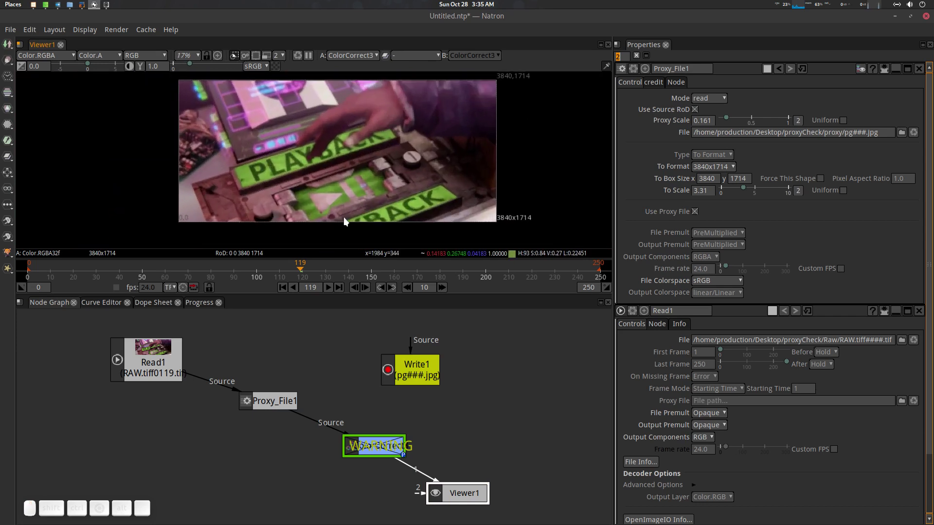
pyautogui.click(387, 450)
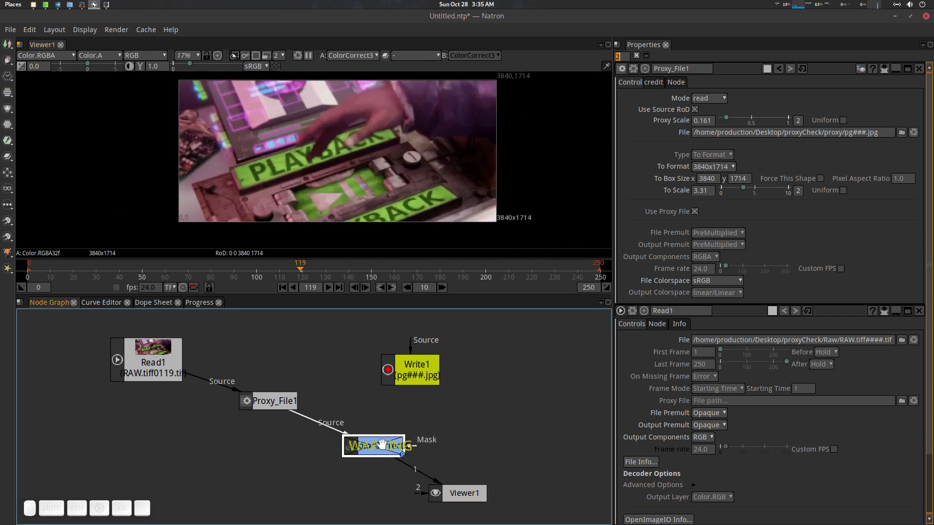
pyautogui.press('d')
pyautogui.moveTo(380, 177); pyautogui.dragTo(381, 192)
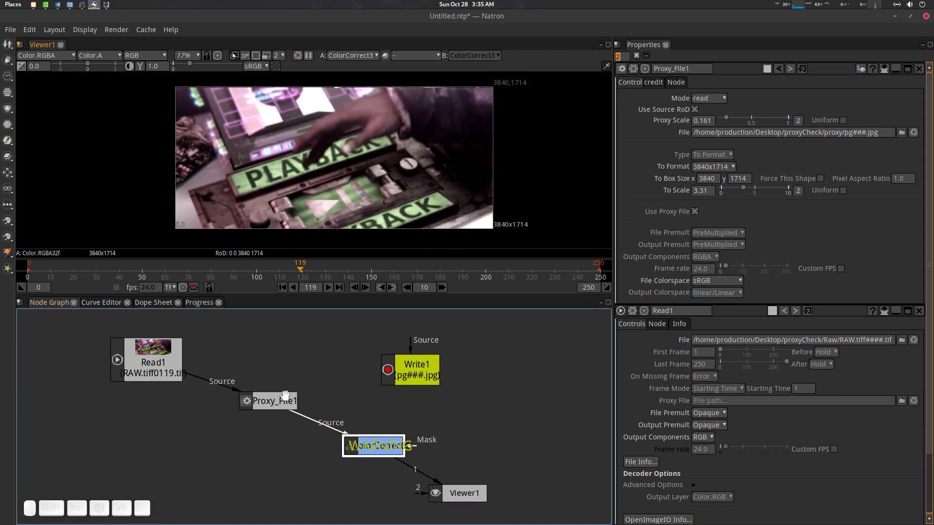
pyautogui.click(273, 398)
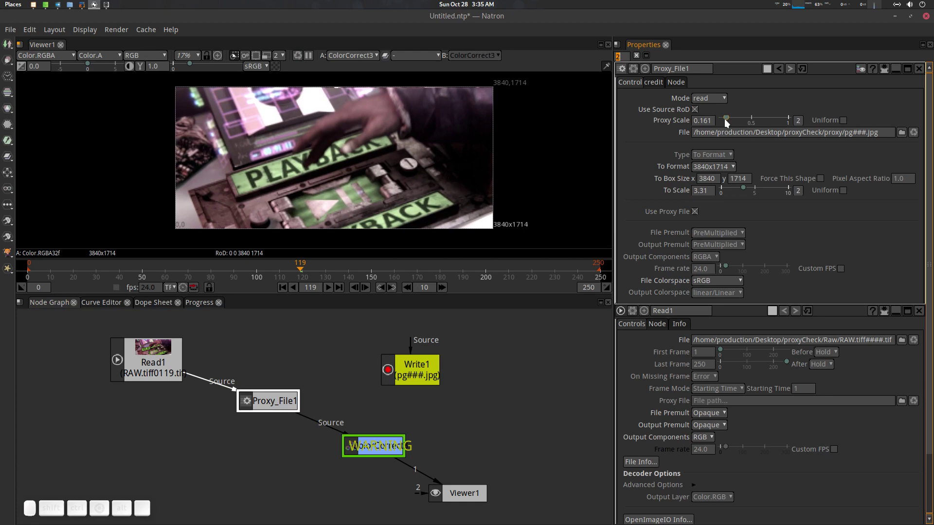
# Switch Proxy_File1 to preview mode and drop Proxy Scale to 0.114.
pyautogui.click(707, 99)
pyautogui.click(719, 108)
pyautogui.click(405, 156)
pyautogui.moveTo(729, 122); pyautogui.dragTo(344, 162)
pyautogui.scroll(-3)
pyautogui.scroll(3)
pyautogui.click(357, 164)
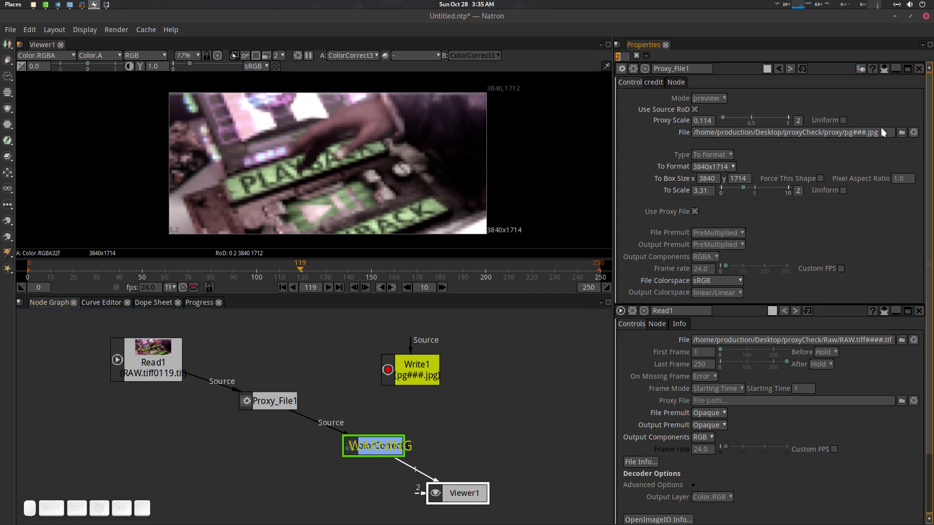
# Set Proxy_File1 to write mode, connect Write1 and render the pg###.jpg proxy sequence.
pyautogui.click(722, 97)
pyautogui.click(725, 103)
pyautogui.click(721, 131)
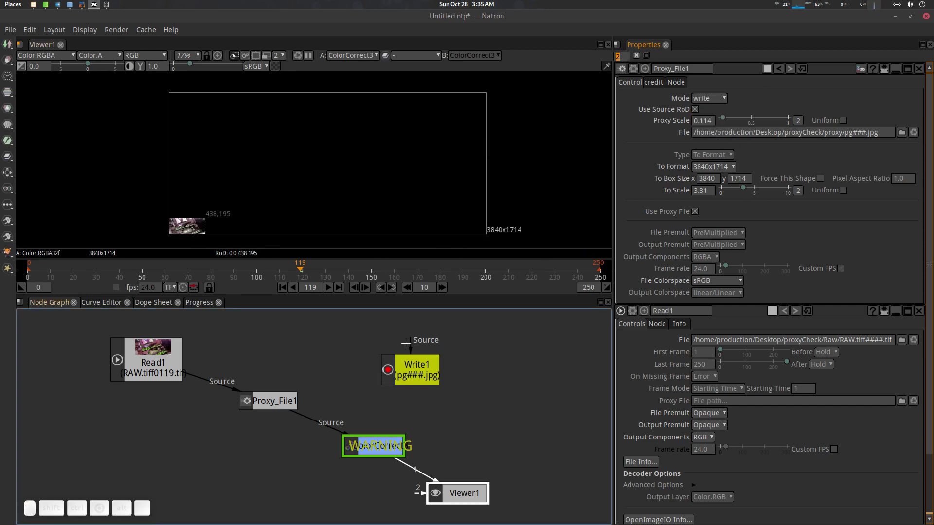
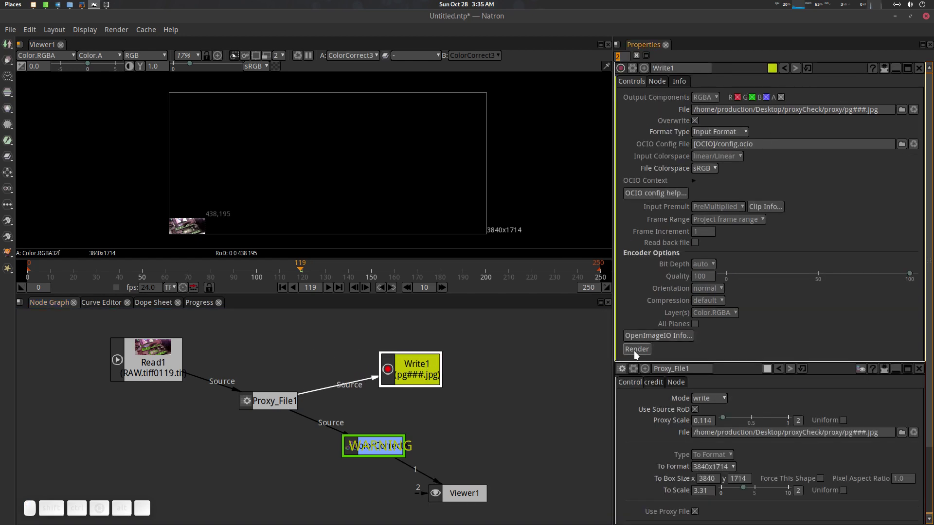
pyautogui.click(637, 357)
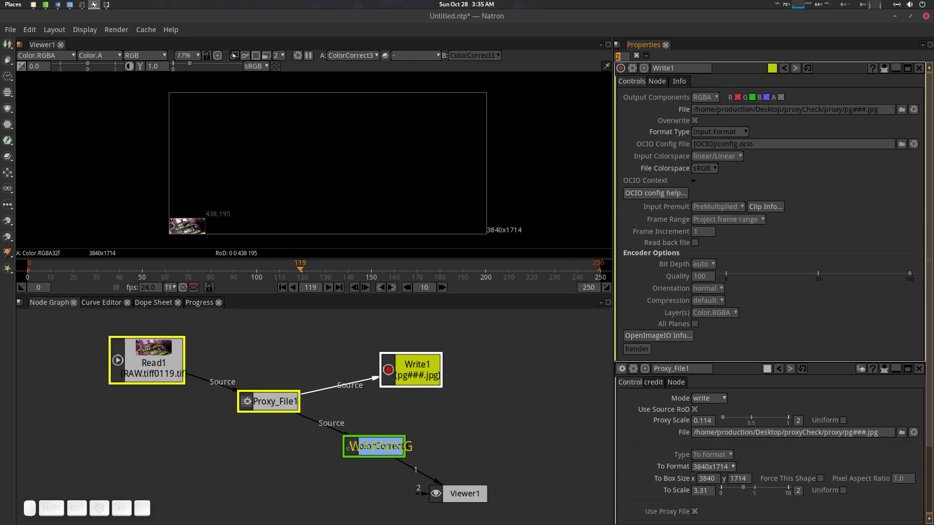
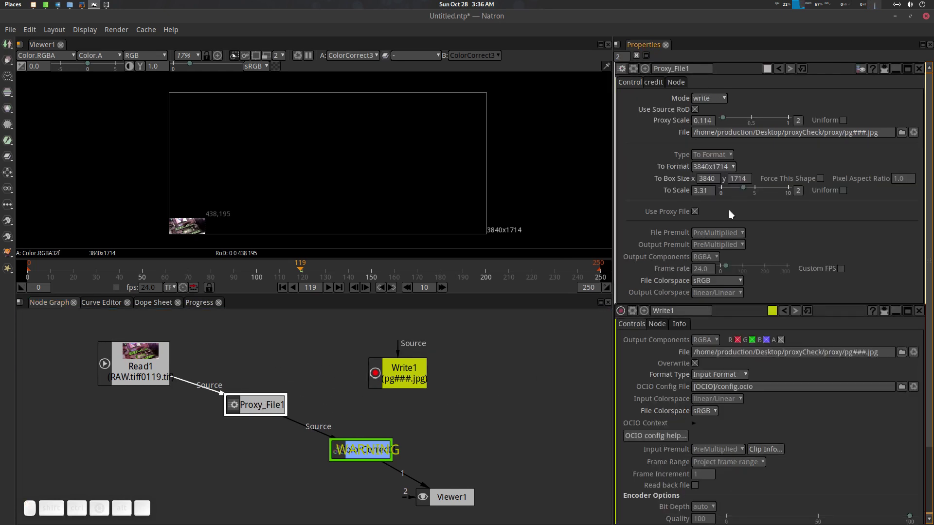
# Return Proxy_File1 to read mode and scrub the proxy around frames 90-100.
pyautogui.click(723, 101)
pyautogui.click(721, 136)
pyautogui.click(421, 180)
pyautogui.moveTo(295, 276); pyautogui.dragTo(357, 174)
pyautogui.scroll(-3)
pyautogui.click(380, 183)
pyautogui.scroll(3)
pyautogui.click(378, 179)
pyautogui.click(369, 453)
pyautogui.press('d')
pyautogui.moveTo(248, 272); pyautogui.dragTo(324, 226)
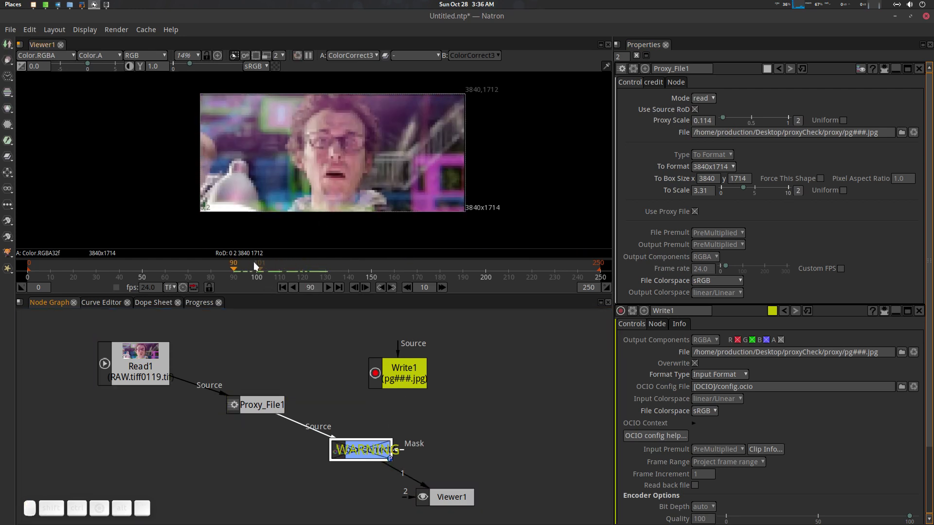
pyautogui.moveTo(253, 264); pyautogui.dragTo(342, 173)
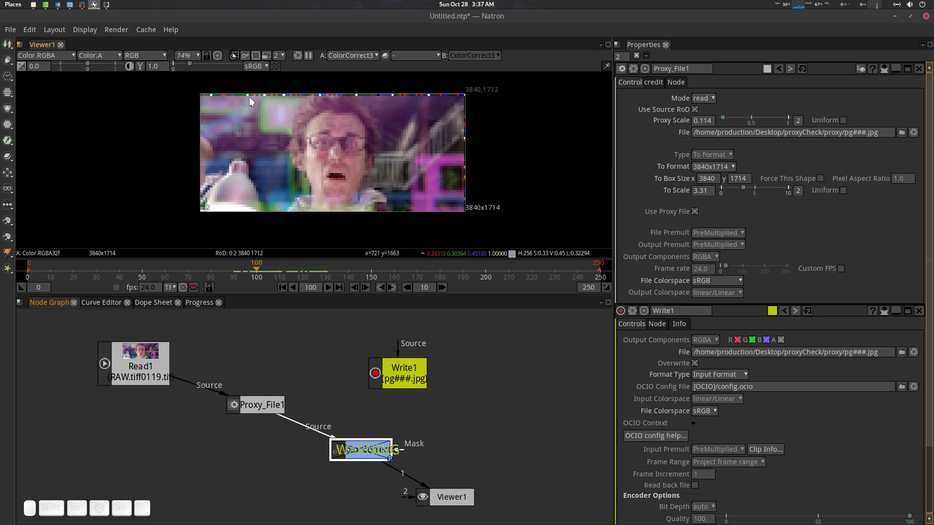
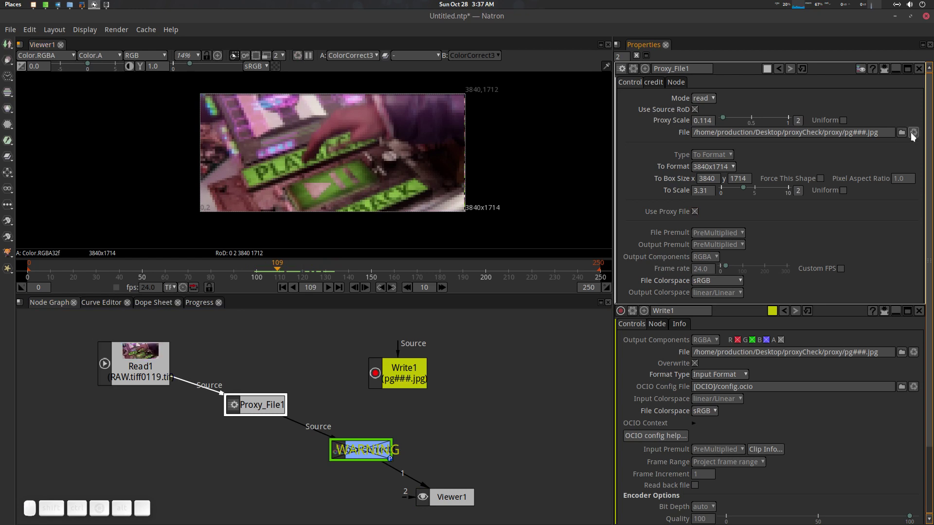
# Reload the rendered proxy sequence, uncheck Use Source RoD and scrub the frames again.
pyautogui.click(916, 135)
pyautogui.click(915, 135)
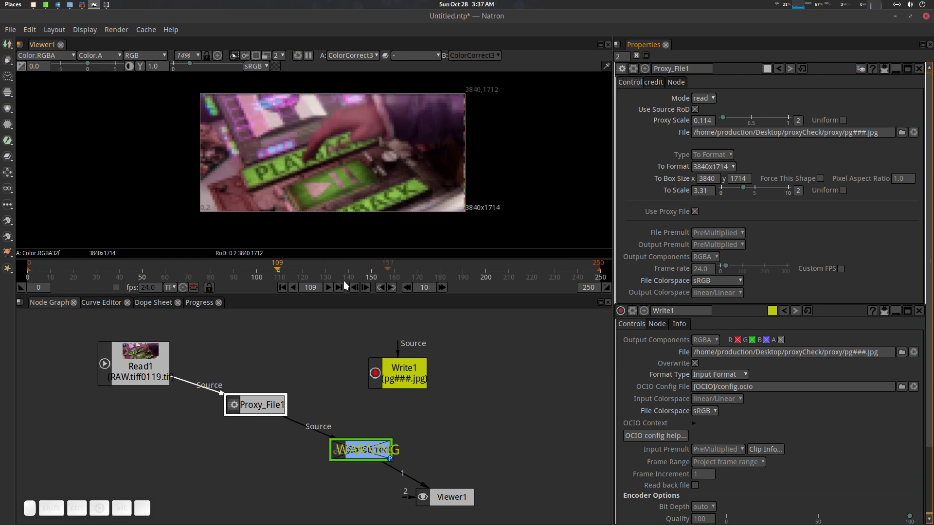
pyautogui.moveTo(278, 271); pyautogui.dragTo(491, 82)
pyautogui.click(700, 108)
pyautogui.moveTo(286, 268); pyautogui.dragTo(272, 273)
pyautogui.moveTo(270, 273); pyautogui.dragTo(498, 128)
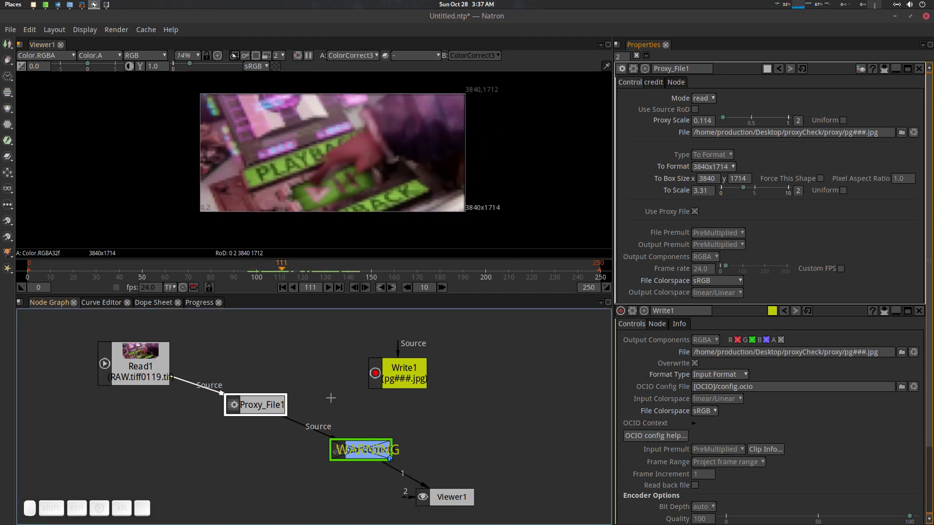
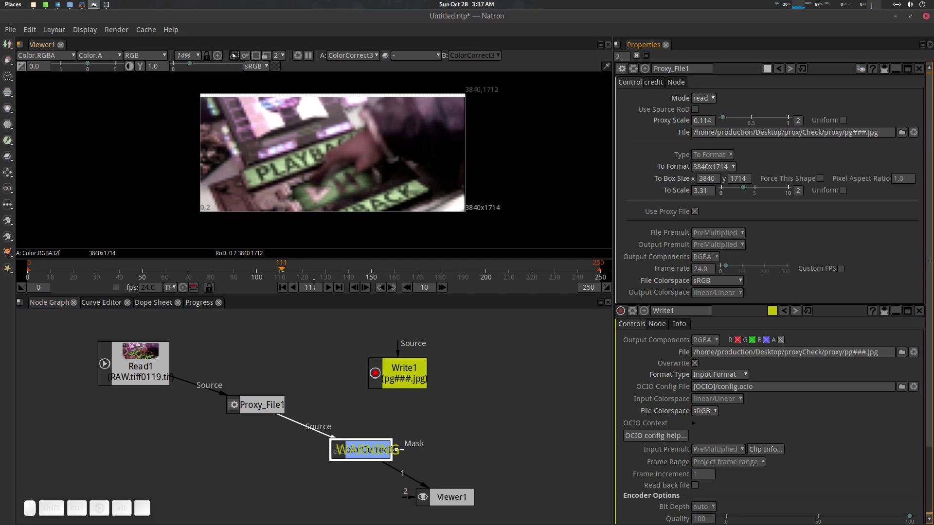
# Check Use Source RoD again on Proxy_File1 and play the proxy from frame 65 to 95.
pyautogui.click(298, 271)
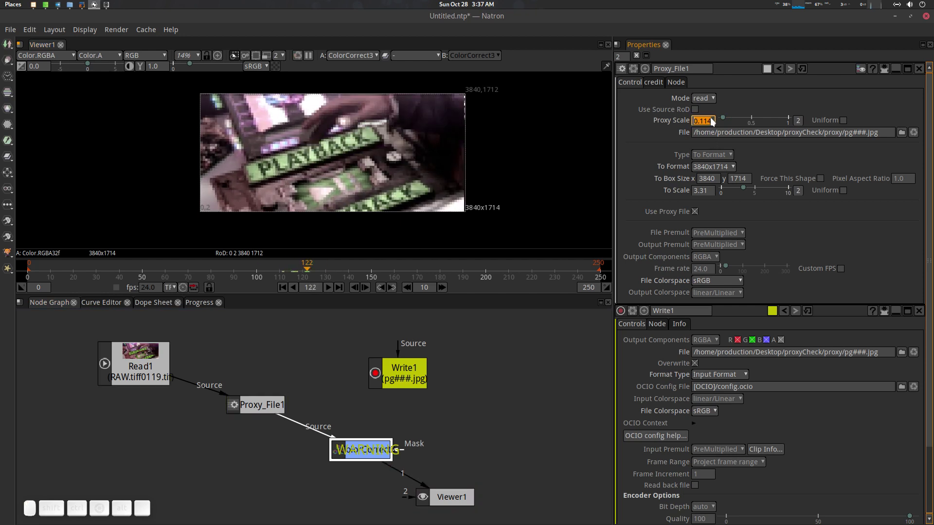
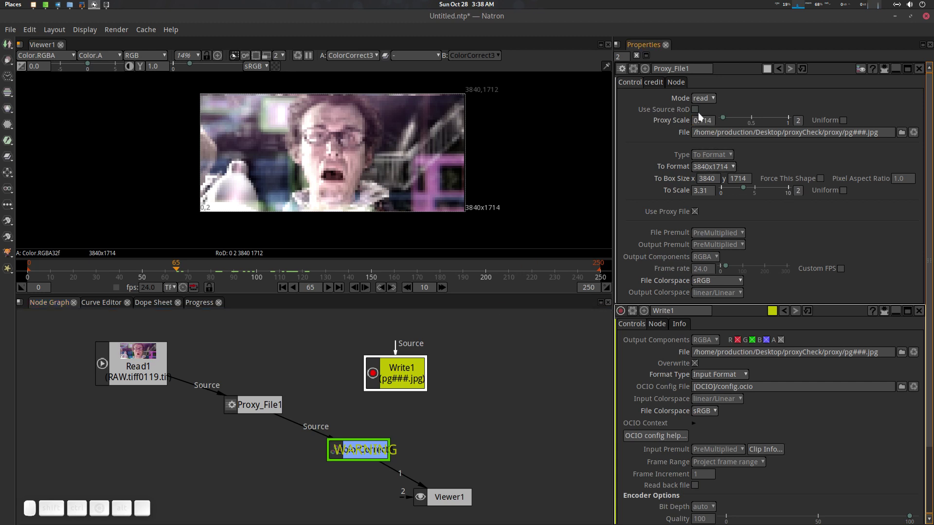
pyautogui.click(700, 113)
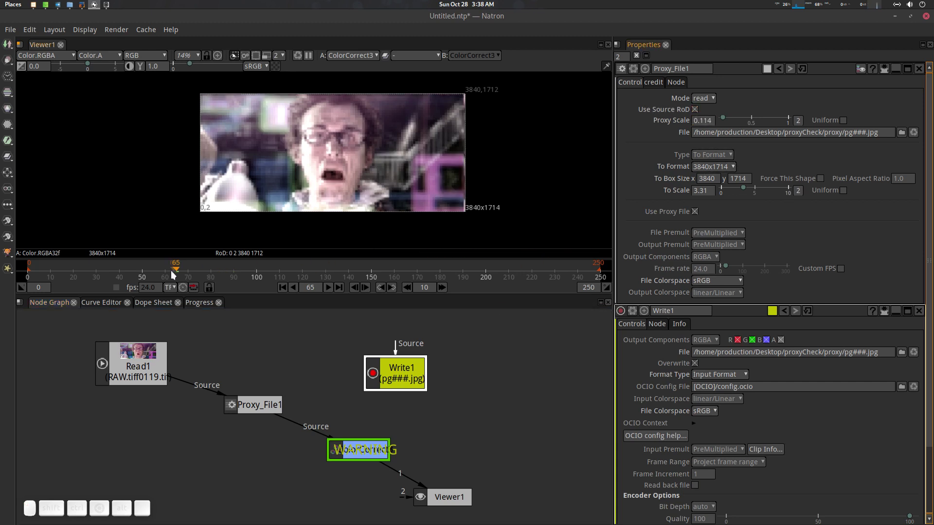
pyautogui.moveTo(183, 272); pyautogui.dragTo(347, 305)
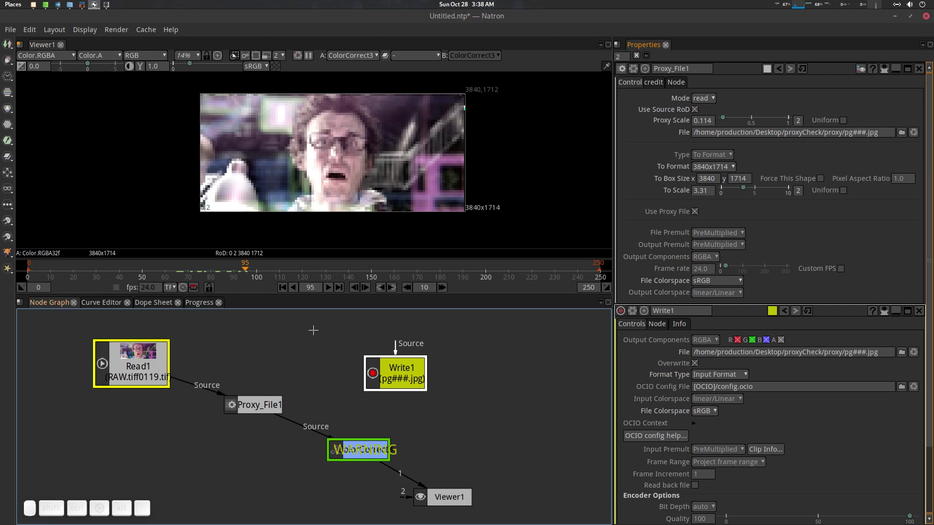